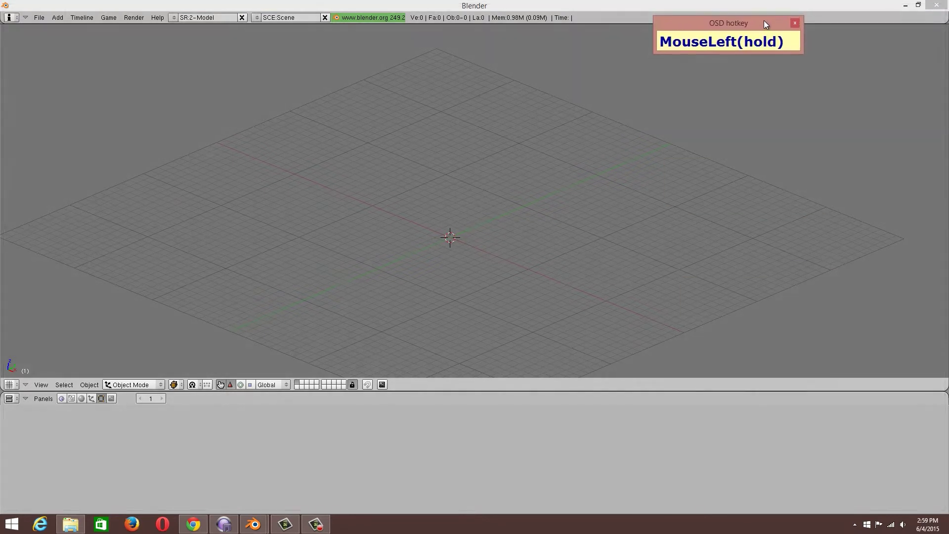
Add a plane and drag it out into a long rectangular strip
left_click(896, 450)
left_click_drag(906, 461, 737, 203)
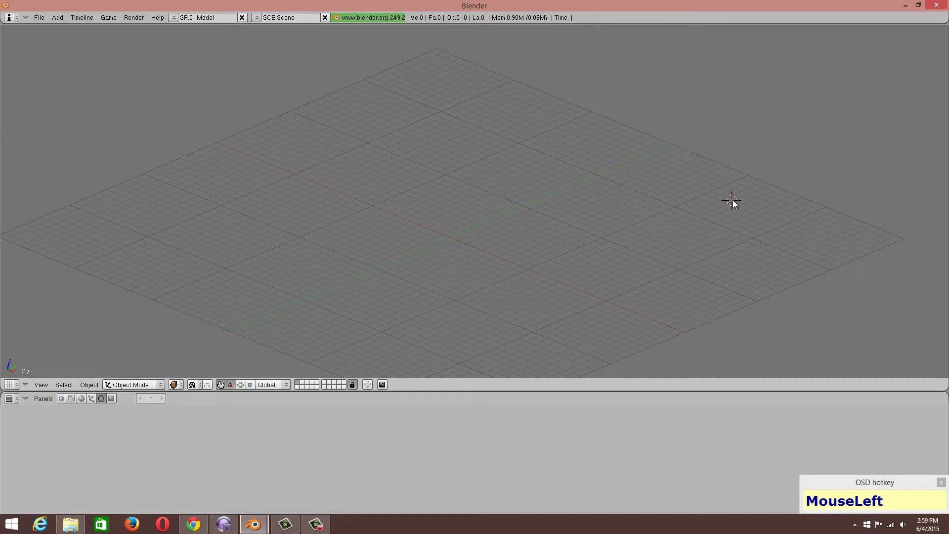
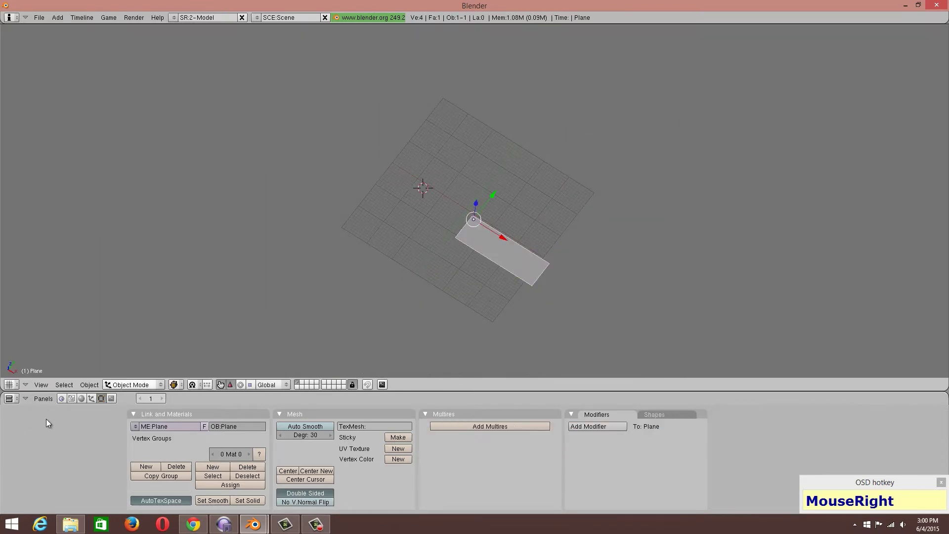
Move the whole floor plane to recentre it, working from a top-down view in Edit Mode
left_click(43, 390)
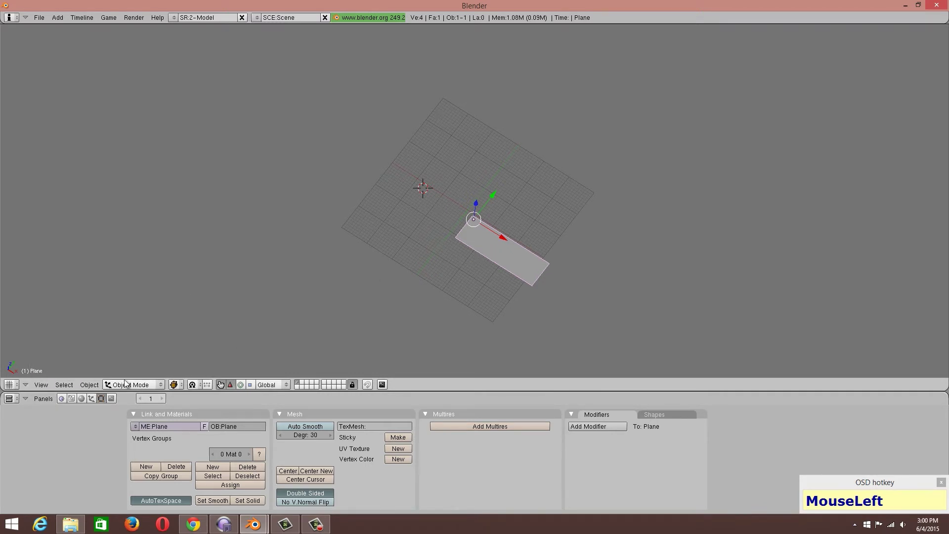
left_click(106, 328)
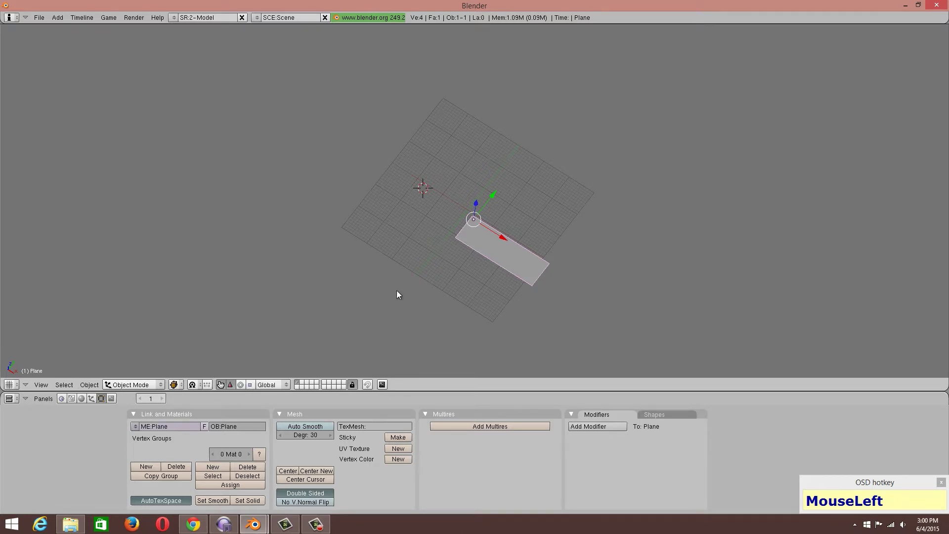
scroll("up", 3)
left_click(98, 386)
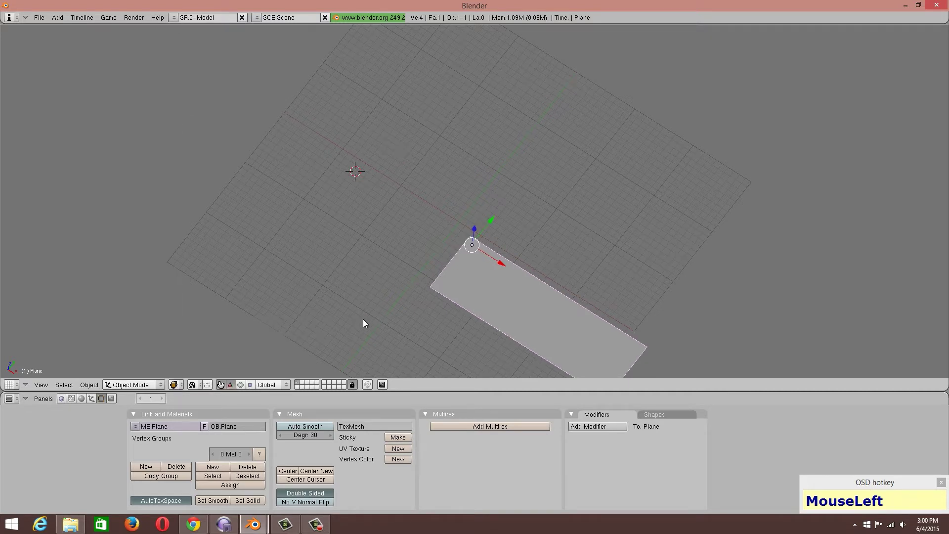
middle_click(440, 313)
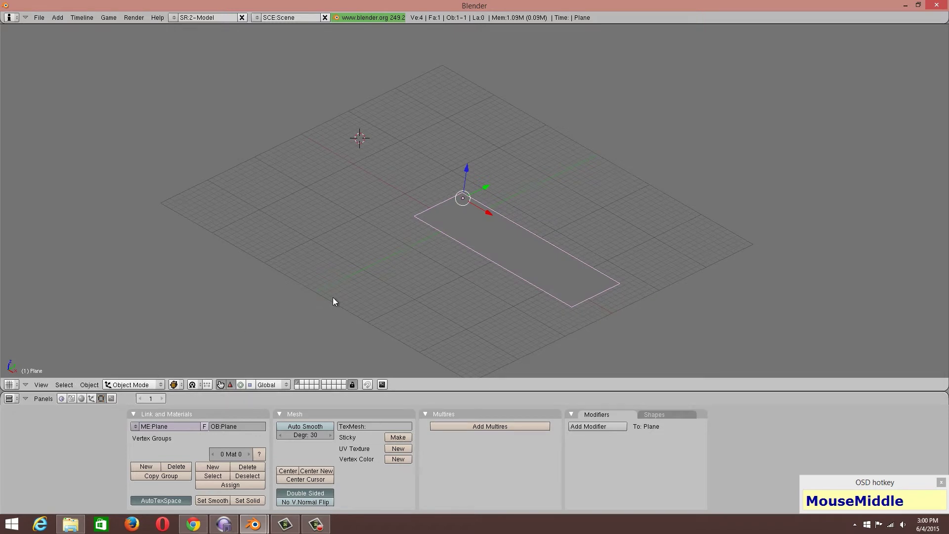
key("Tab")
key("a")
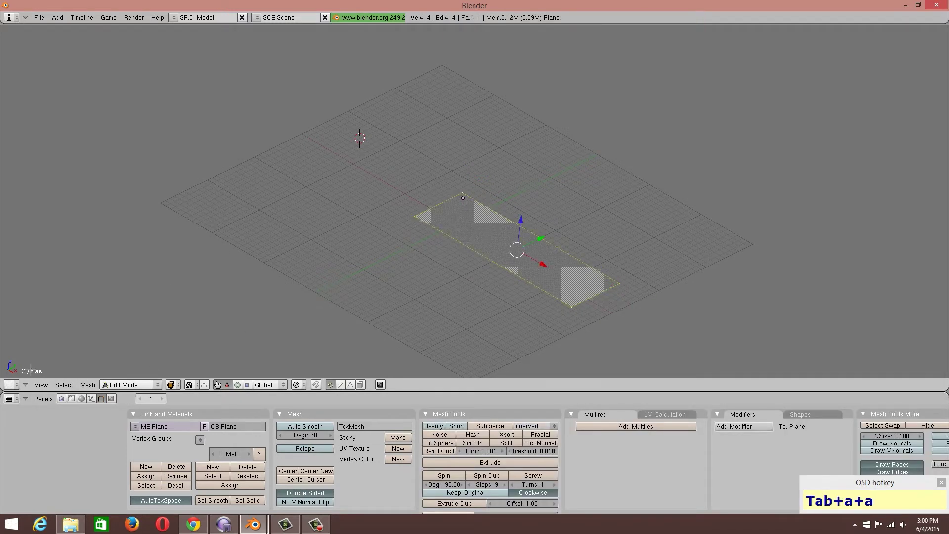
left_click(33, 389)
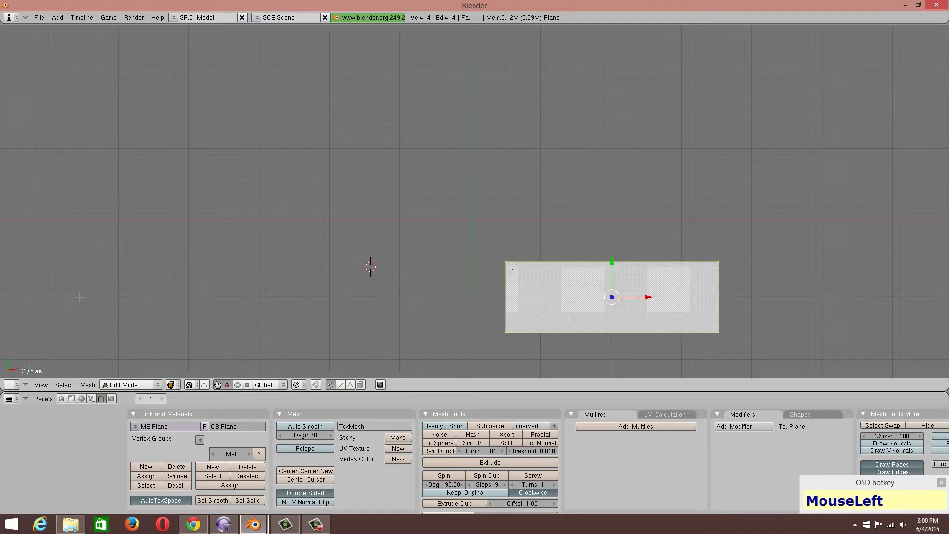
key("g")
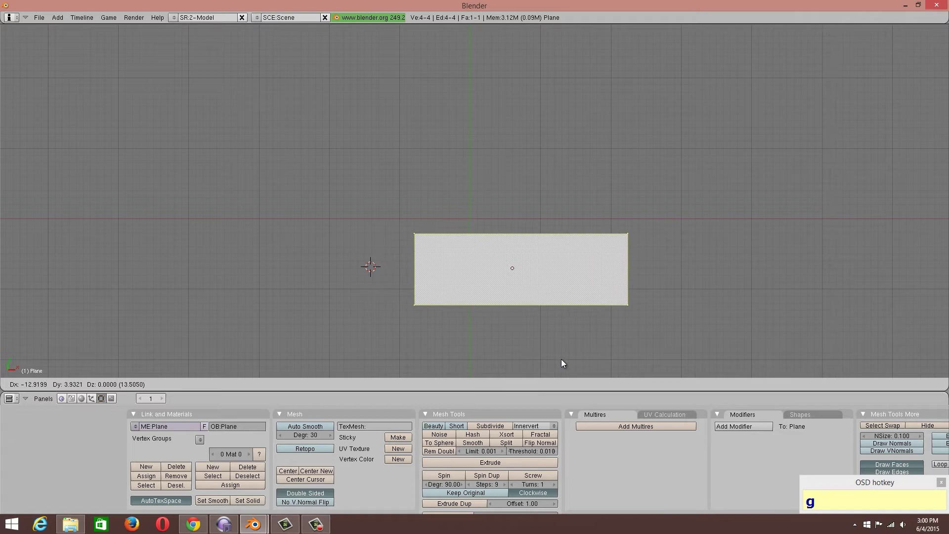
left_click(560, 361)
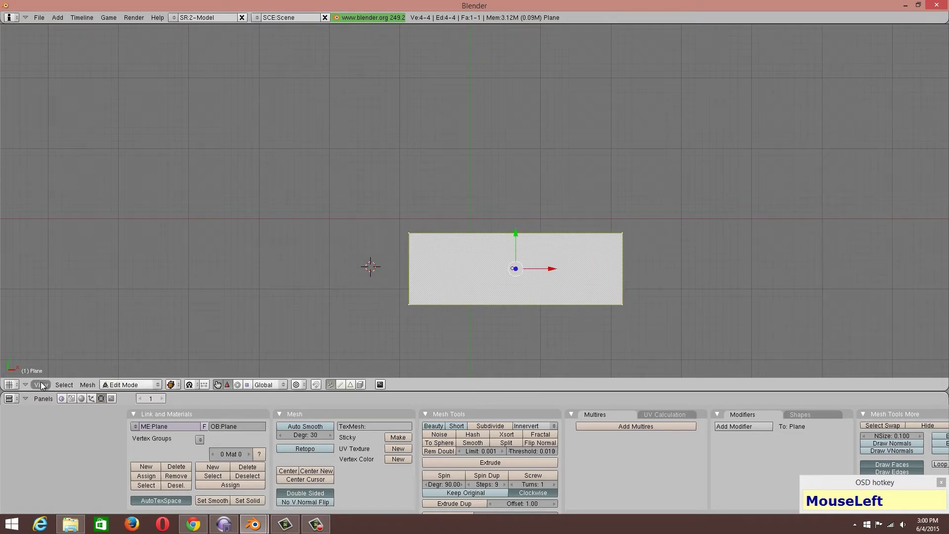
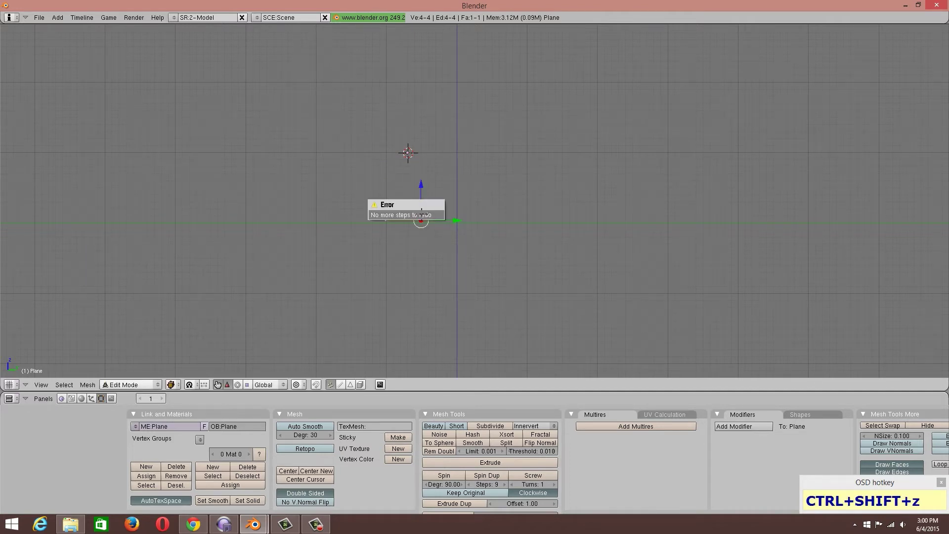
Stretch the plane's end edge along Y into a long, narrow corridor floor strip
key("ctrl+Tab")
key("ctrl+z")
key("Tab")
key("a")
key("g")
key("x")
key("y")
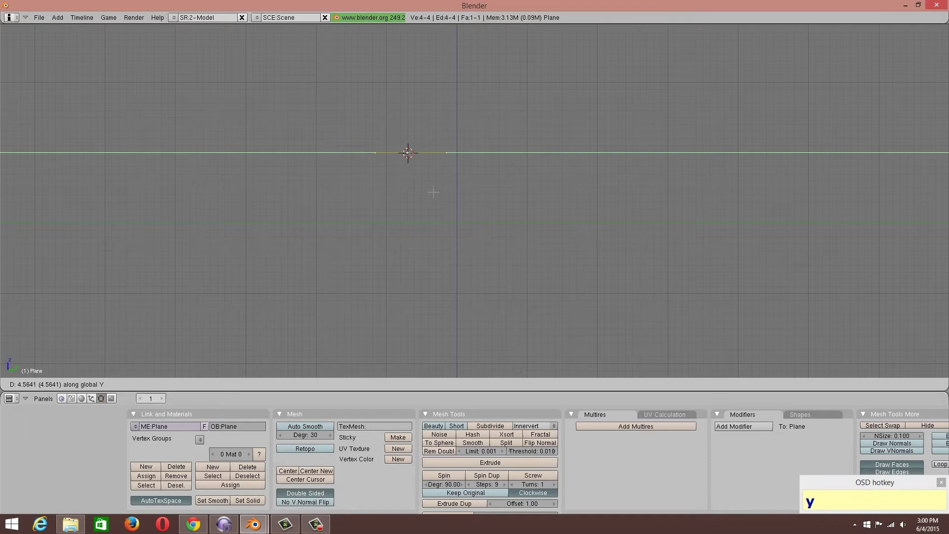
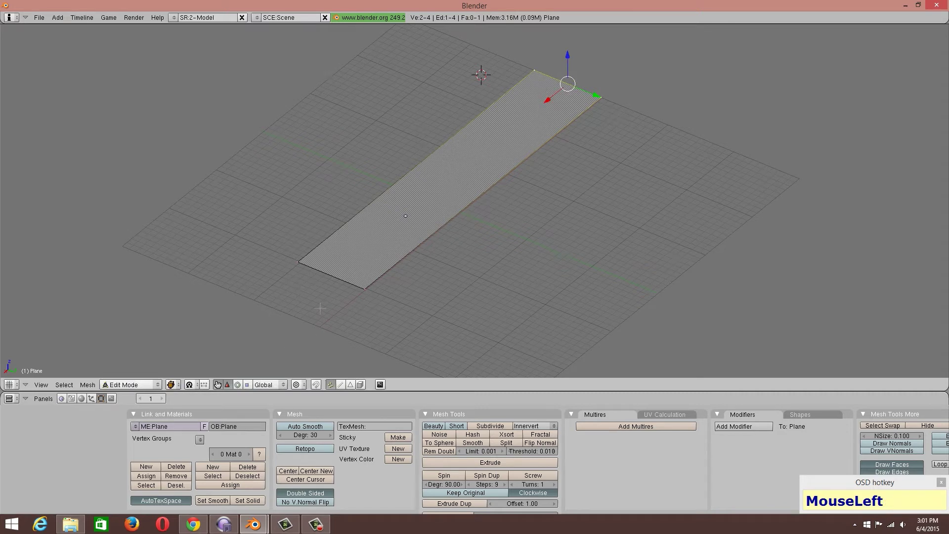
key("Tab")
scroll("up", 3)
middle_click(369, 286)
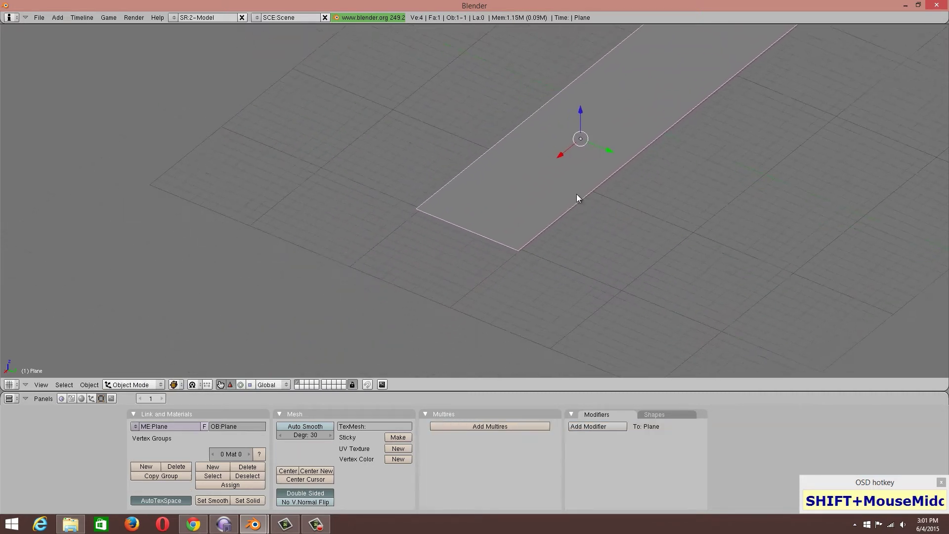
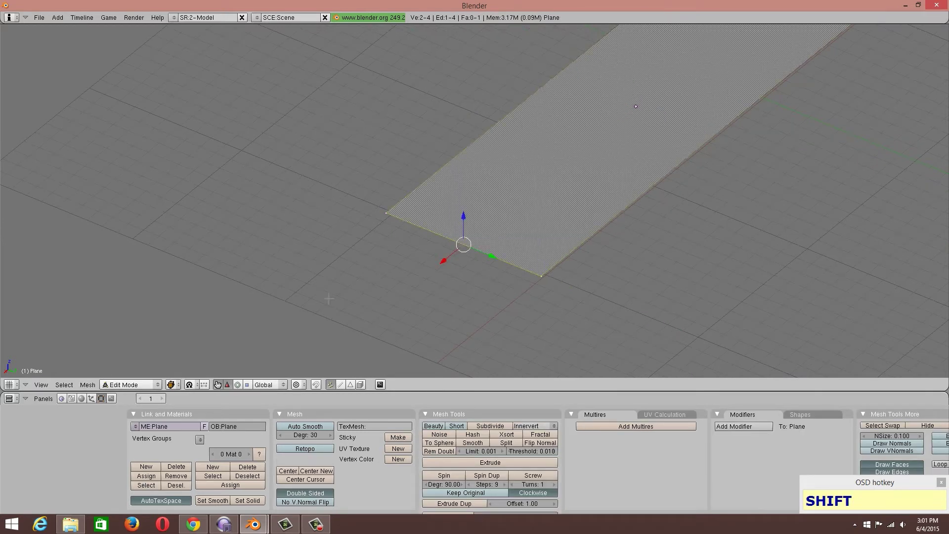
Add a cube at the end of the floor strip and frame it in the viewport
left_click(40, 388)
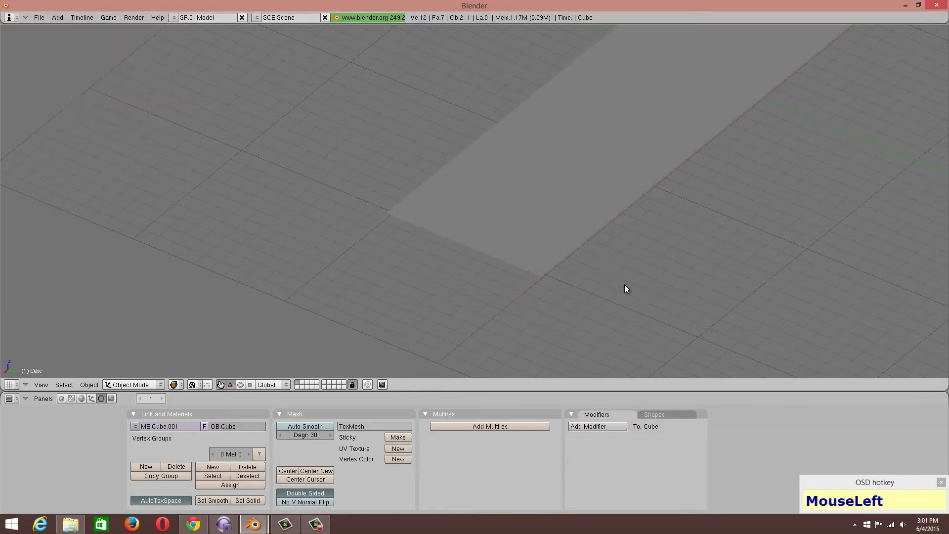
scroll("down", 3)
left_click(576, 63)
scroll("up", 3)
left_click_drag(359, 140, 49, 341)
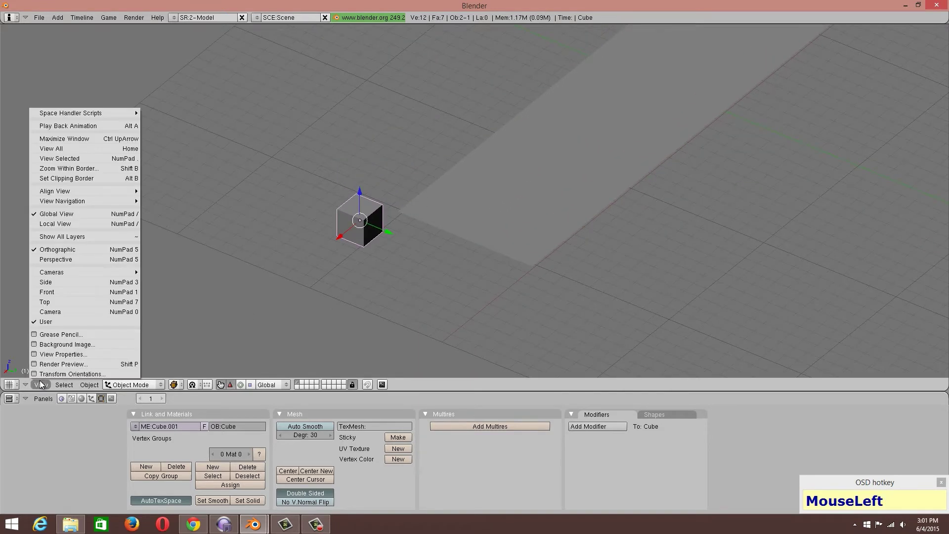
scroll("up", 3)
scroll("down", 3)
scroll("up", 3)
left_click_drag(504, 201, 585, 246)
Orbit and zoom around the new cube to prepare it for flattening along X into a wall slab
middle_click(570, 273)
scroll("up", 3)
middle_click(520, 290)
middle_click(607, 224)
scroll("up", 3)
left_click_drag(207, 339, 191, 371)
scroll("up", 3)
scroll("down", 3)
scroll("up", 3)
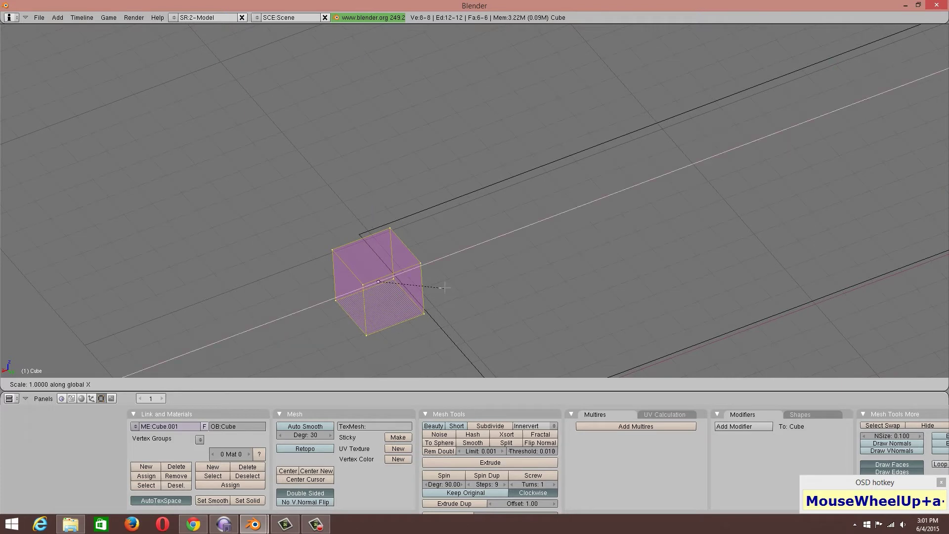
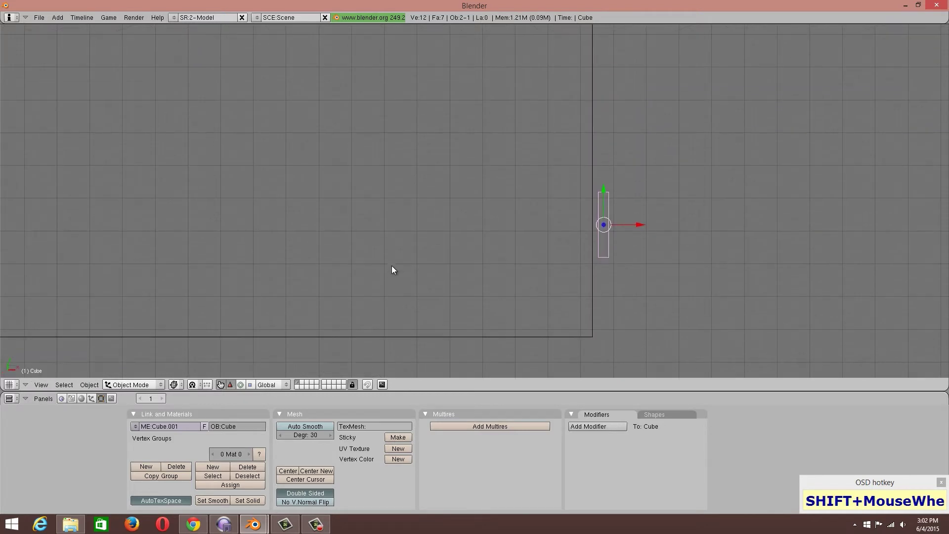
Frame the thin wall slab and reopen it in Edit Mode for extruding the hallway shape
scroll("down", 3)
left_click_drag(590, 275, 106, 384)
key("Tab")
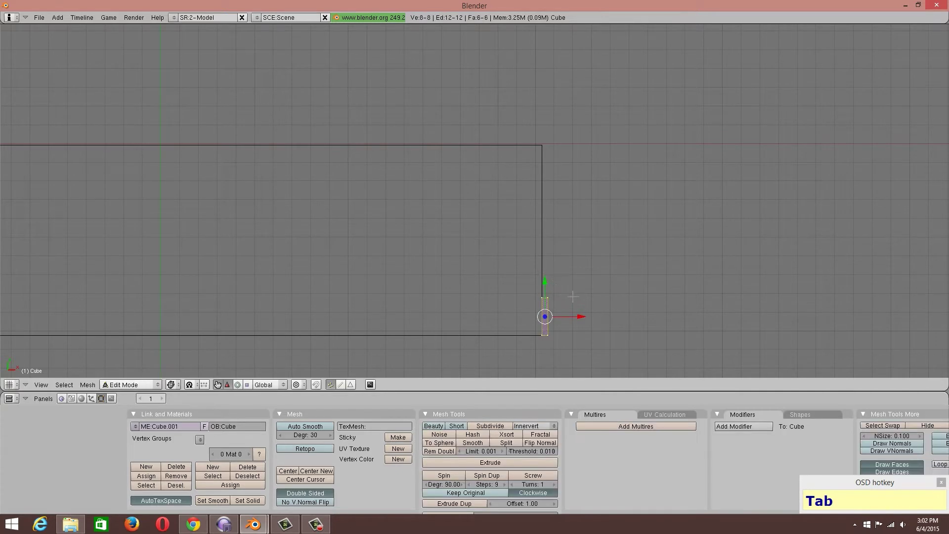
scroll("up", 3)
scroll("down", 3)
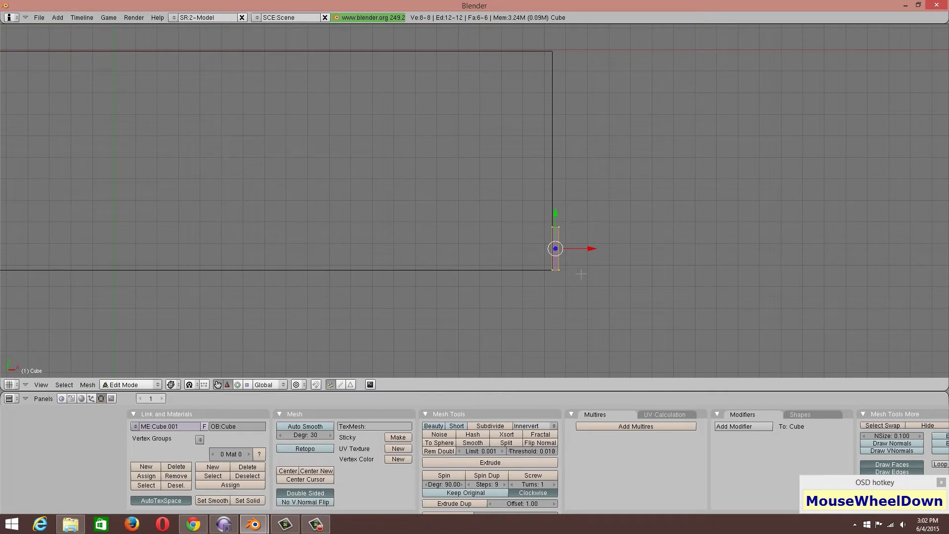
scroll("up", 3)
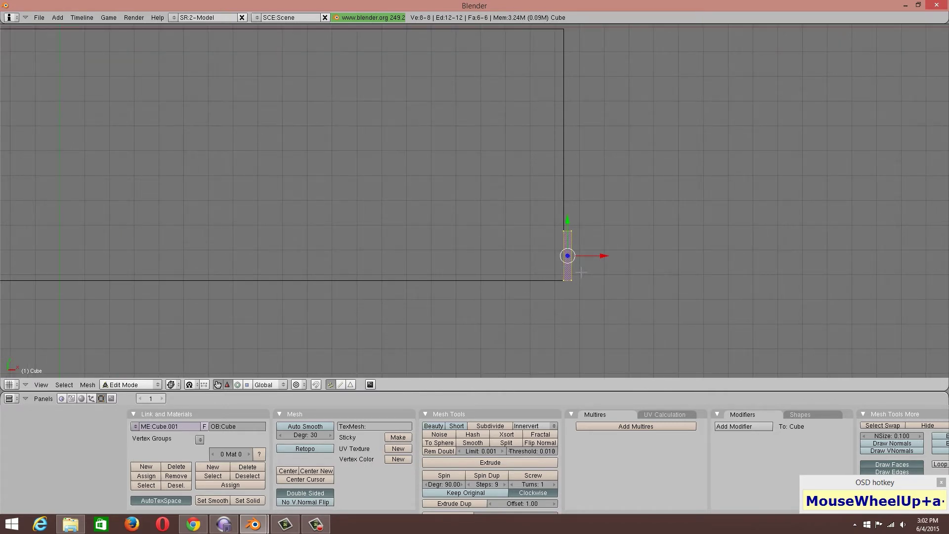
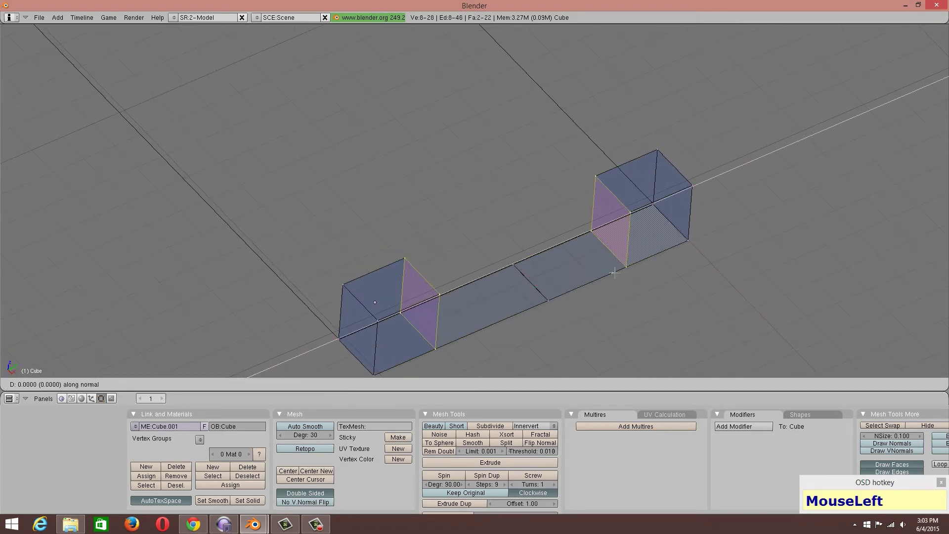
key("x")
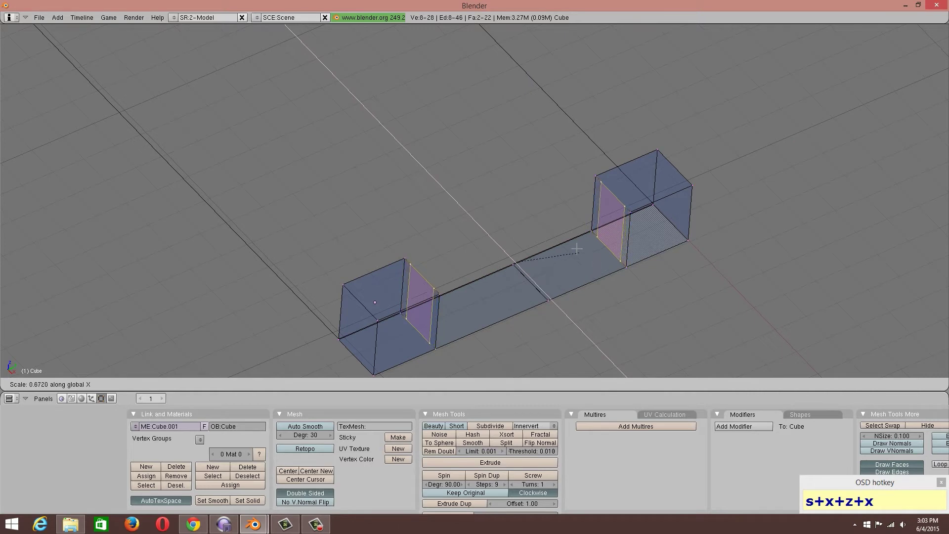
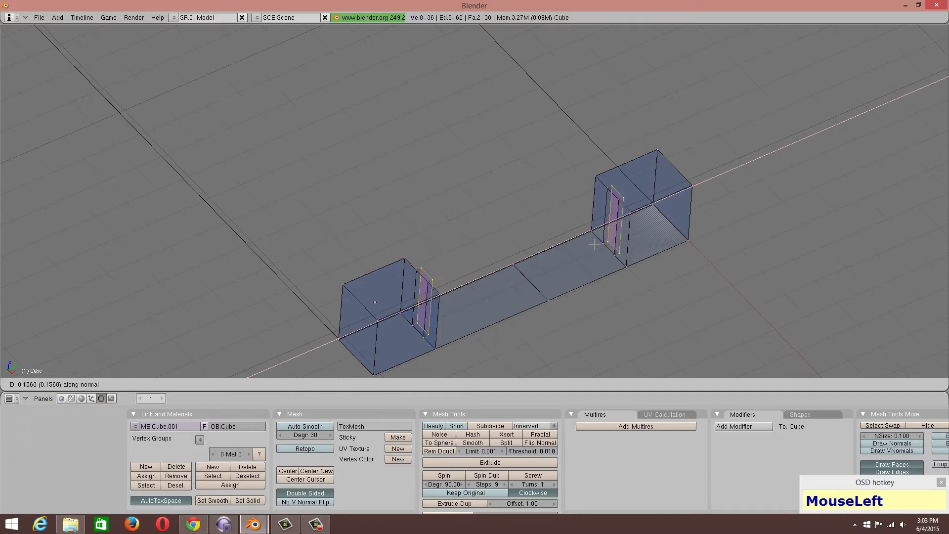
key("ctrl+z")
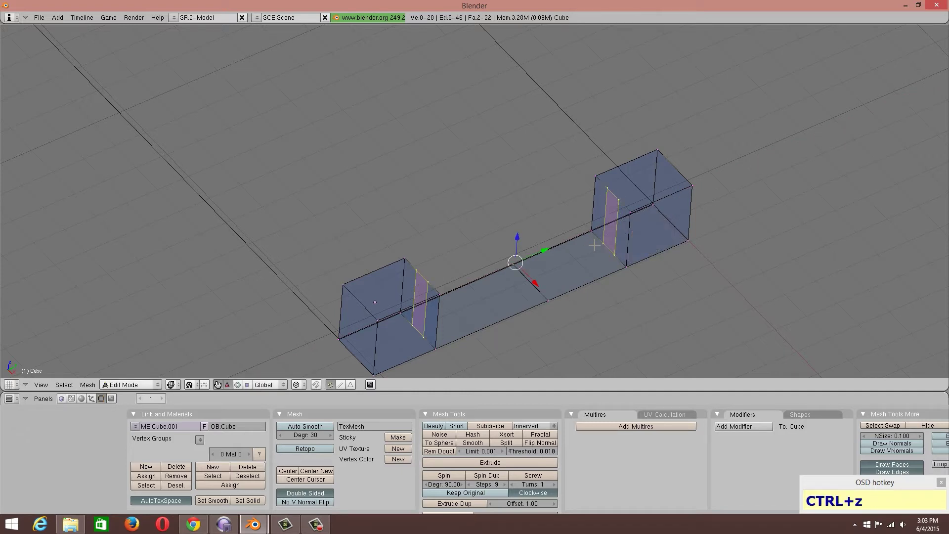
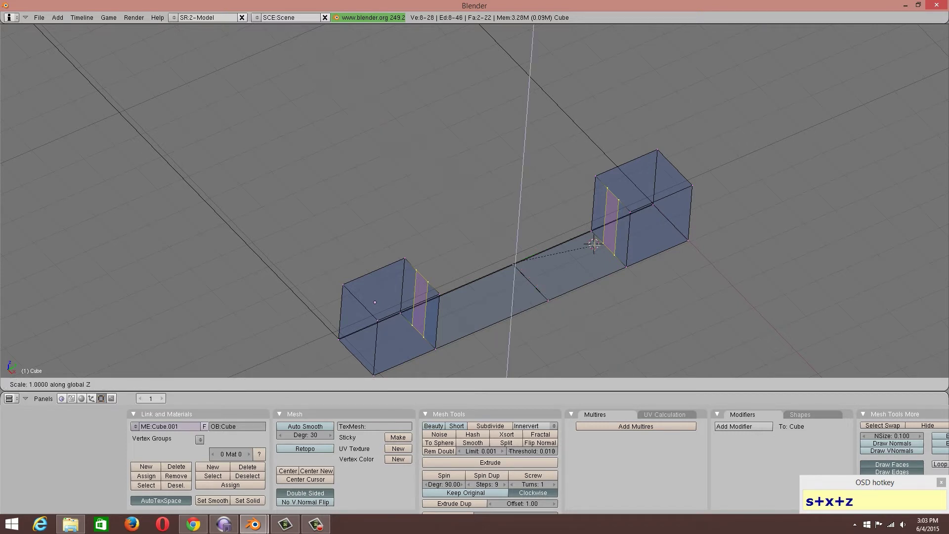
key("y")
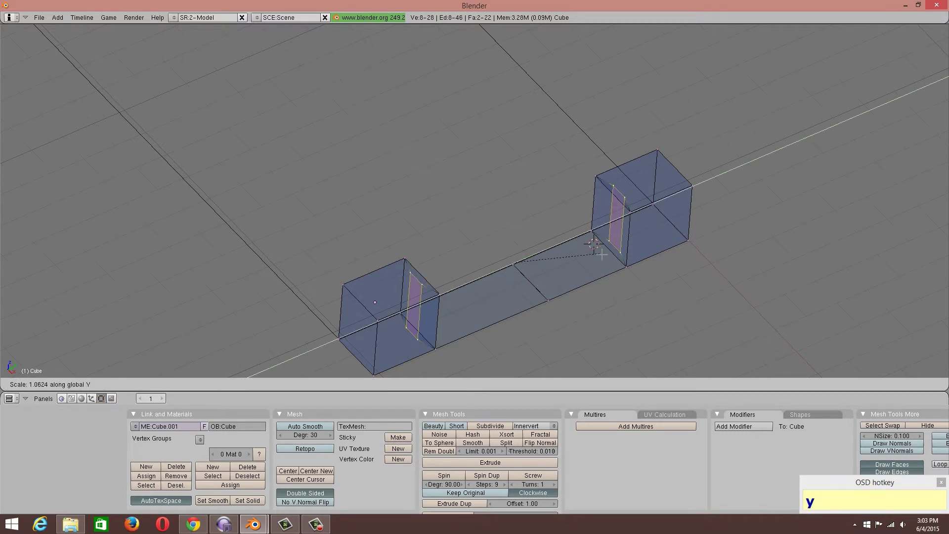
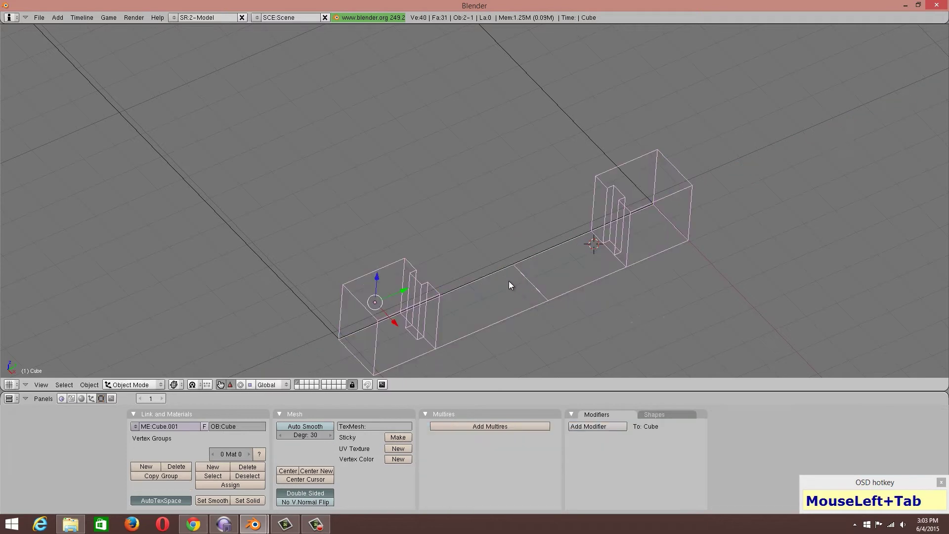
middle_click(518, 304)
left_click(184, 388)
middle_click(542, 283)
middle_click(552, 240)
scroll("up", 3)
middle_click(519, 243)
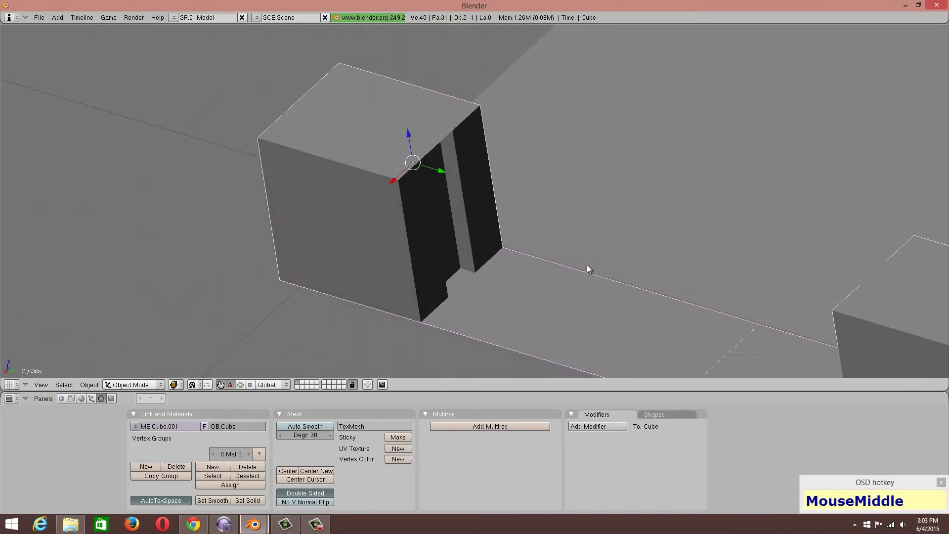
scroll("down", 3)
middle_click(635, 265)
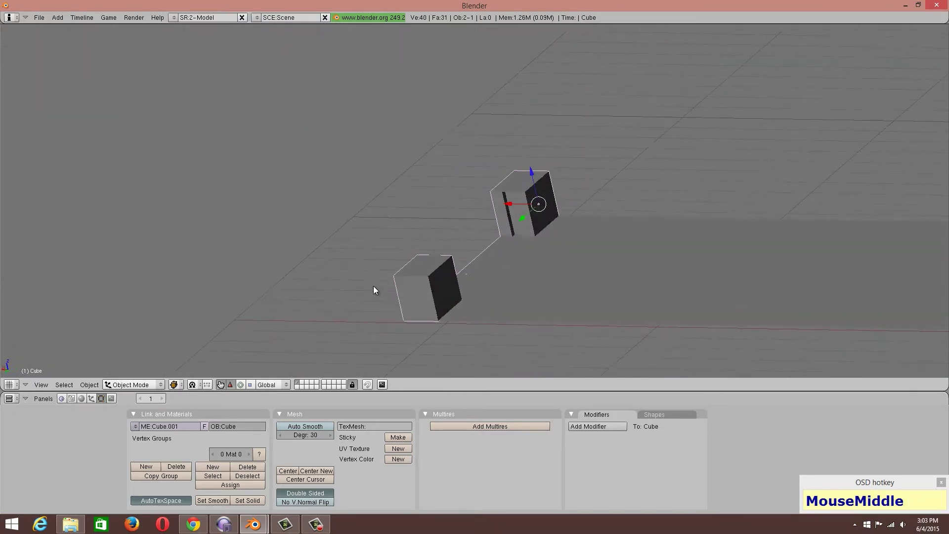
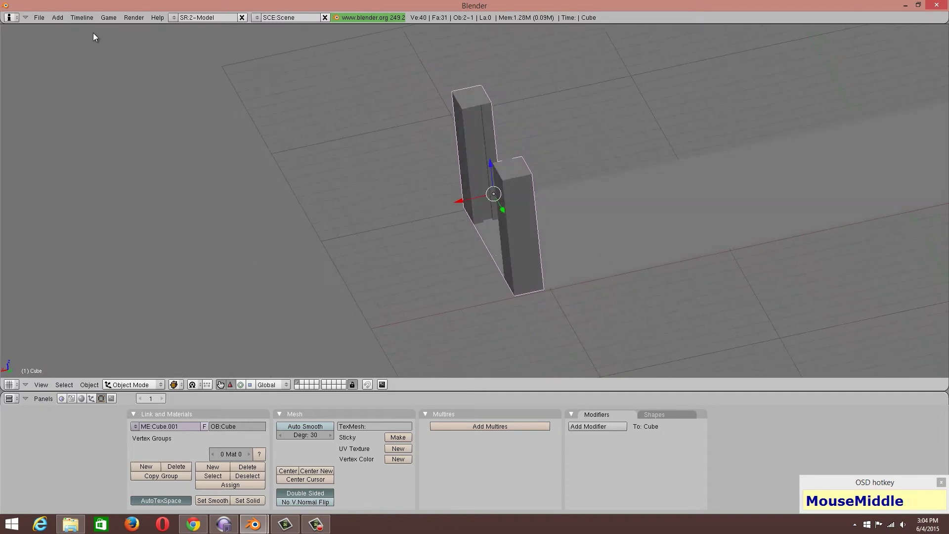
Duplicate the hallway floor plane and shift the copy sideways for the elevator floor
left_click(60, 23)
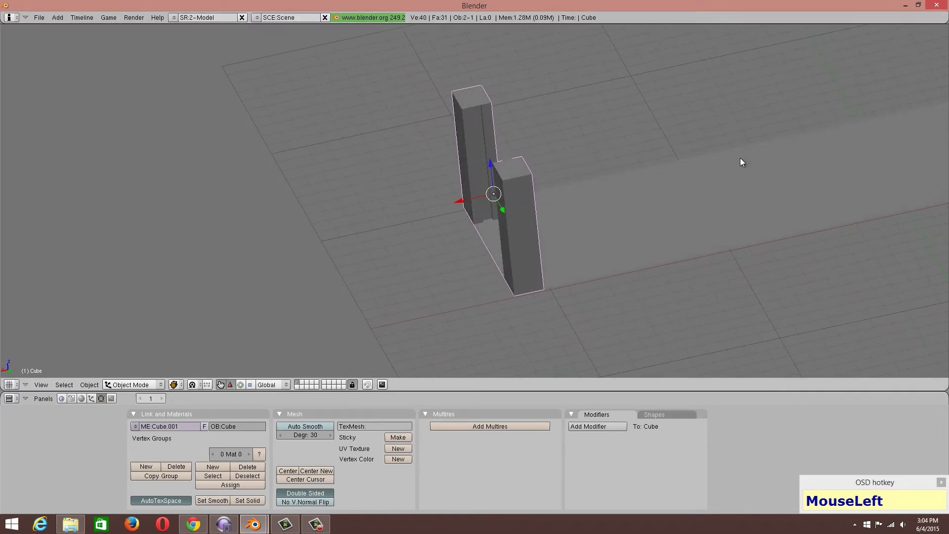
right_click(740, 217)
scroll("down", 3)
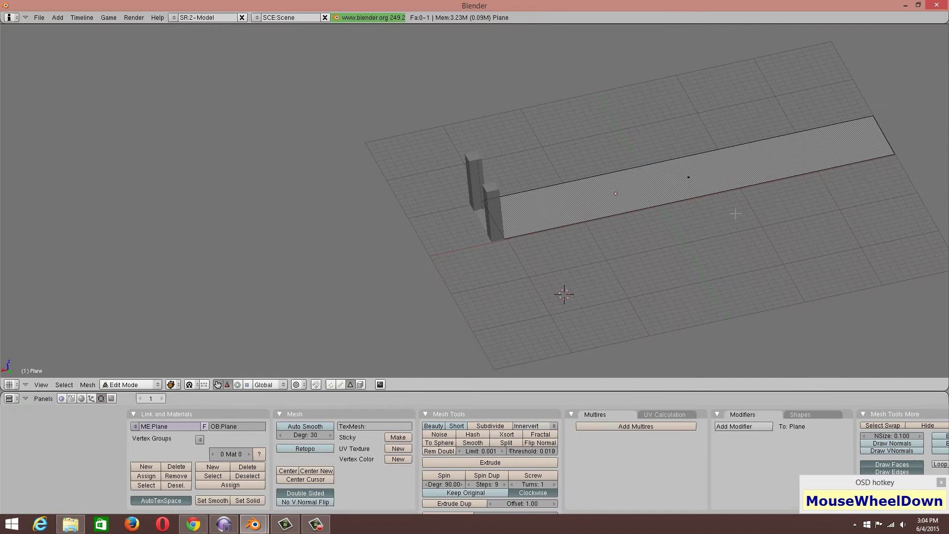
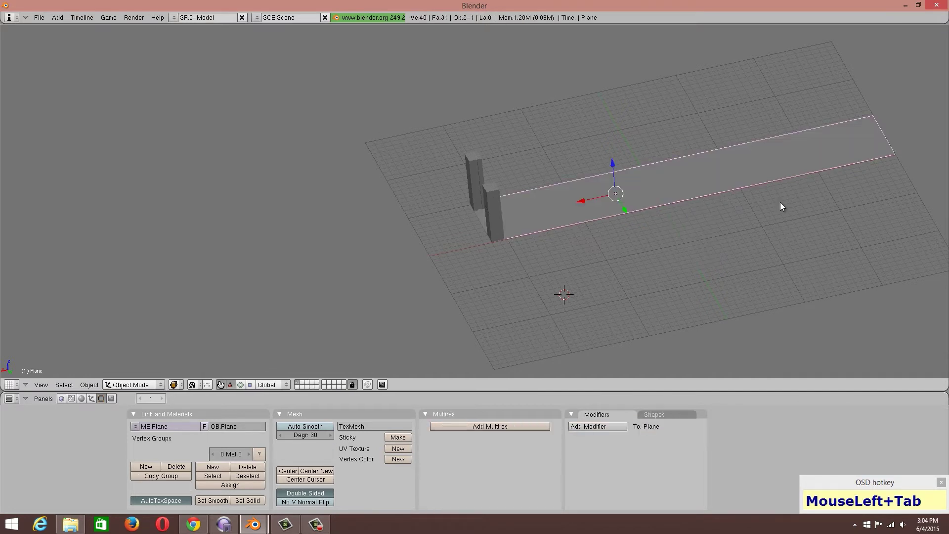
key("shift+d")
left_click(784, 205)
left_click(626, 213)
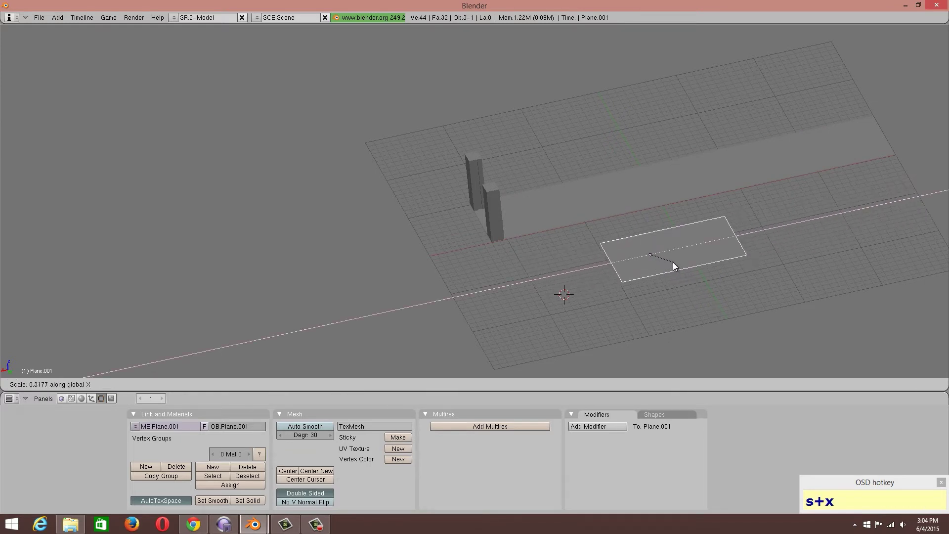
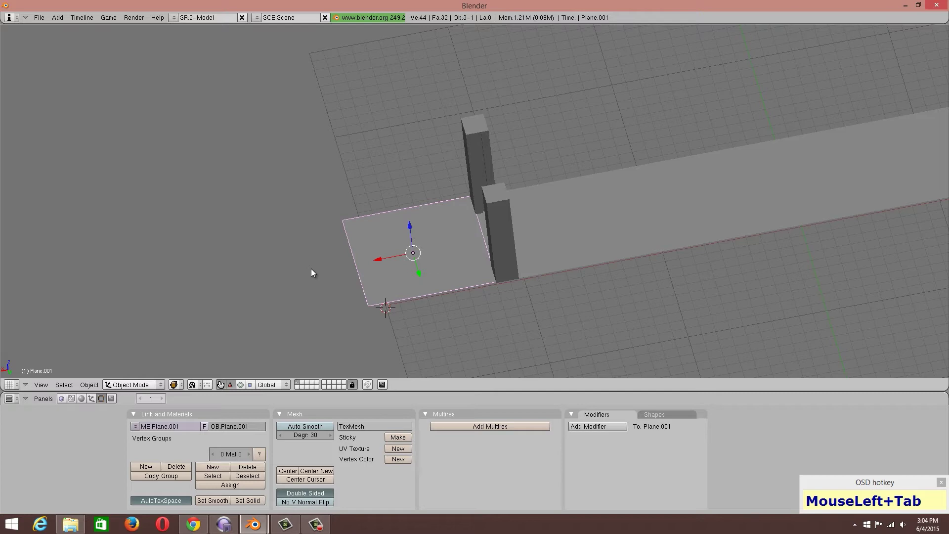
Select the elevator floor's edges ready to raise them upward into walls
middle_click(536, 242)
scroll("up", 3)
scroll("up", 3)
right_click(386, 256)
right_click(388, 265)
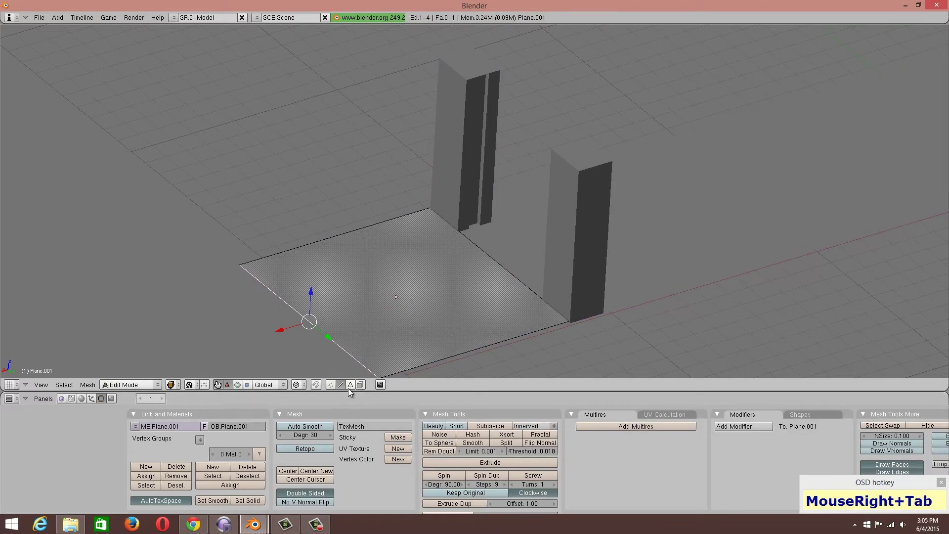
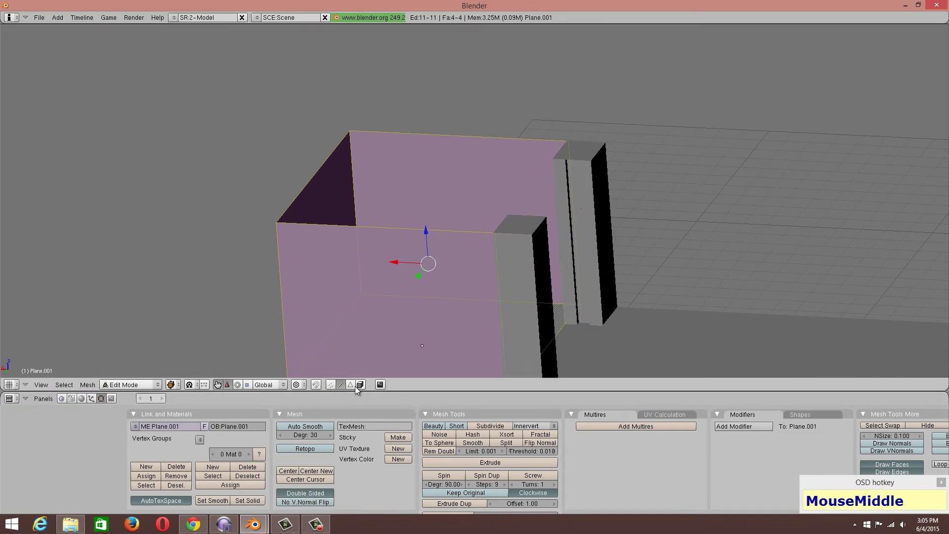
From a side view, cut a horizontal edge loop across the elevator box walls
left_click(46, 390)
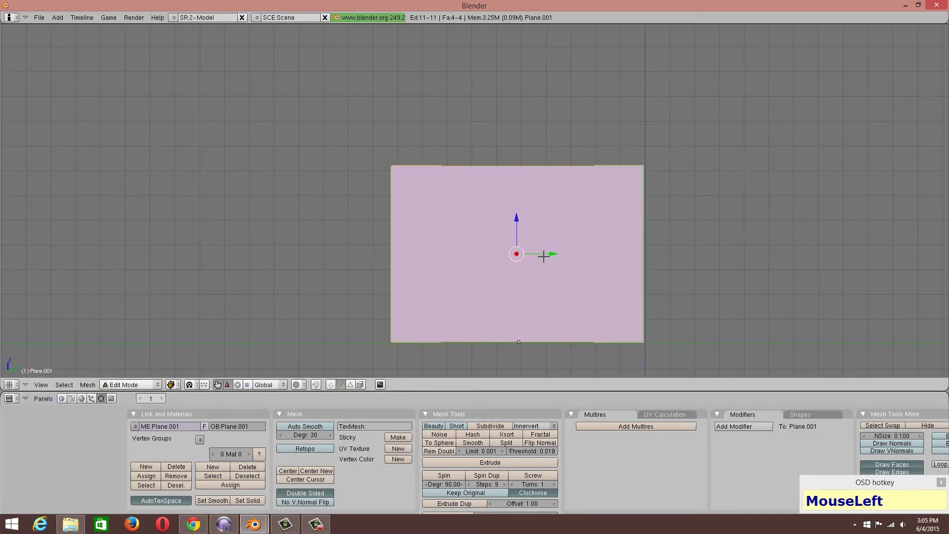
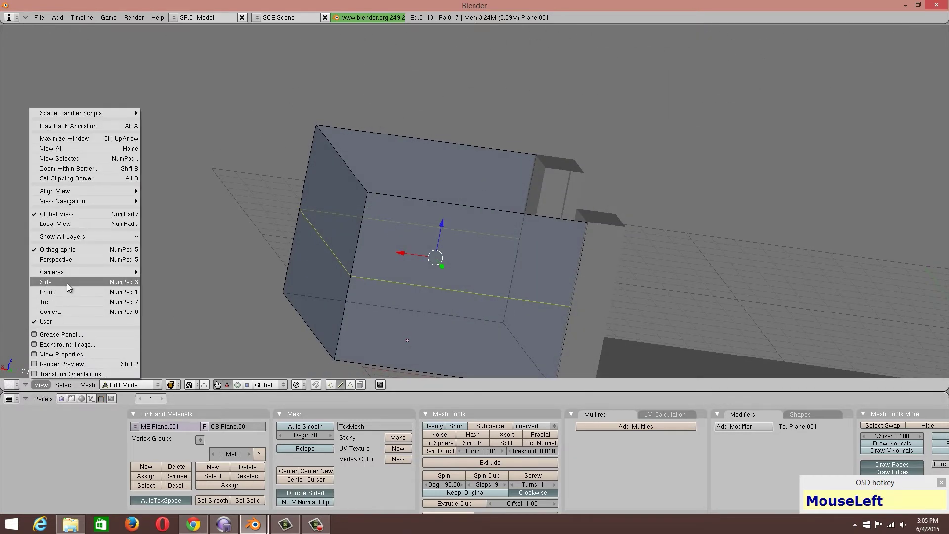
key("k")
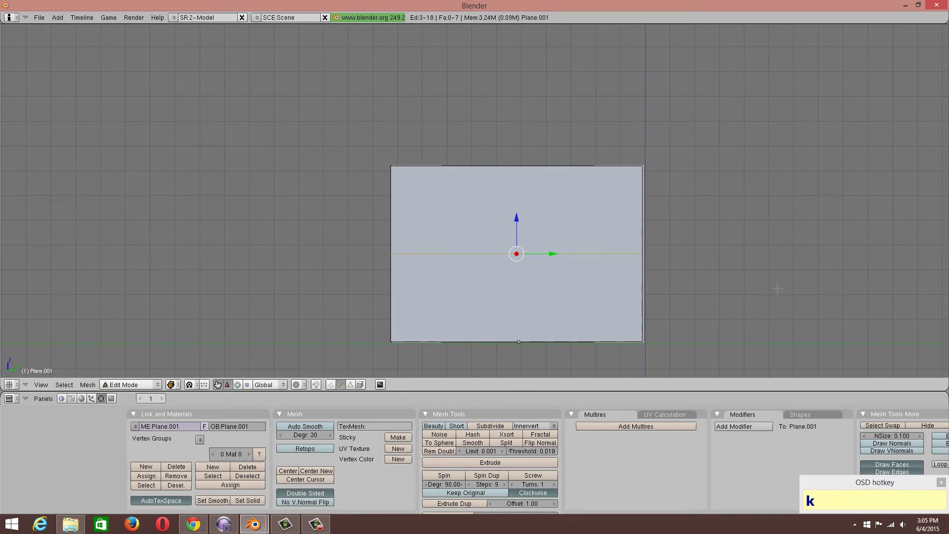
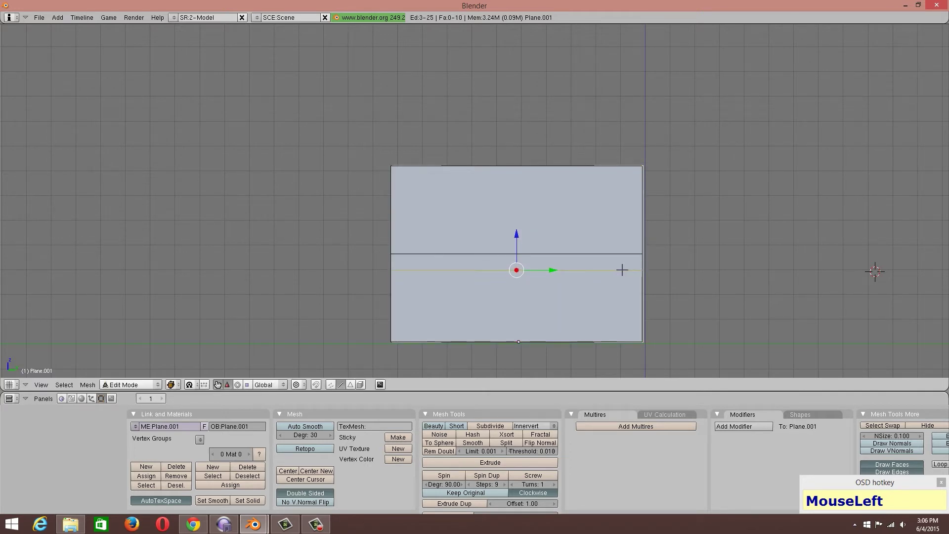
key("Tab")
middle_click(599, 255)
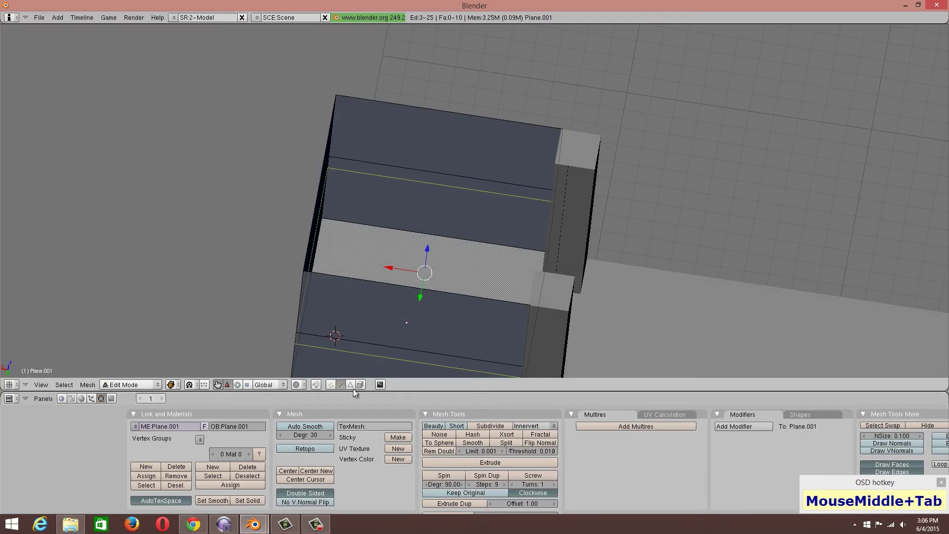
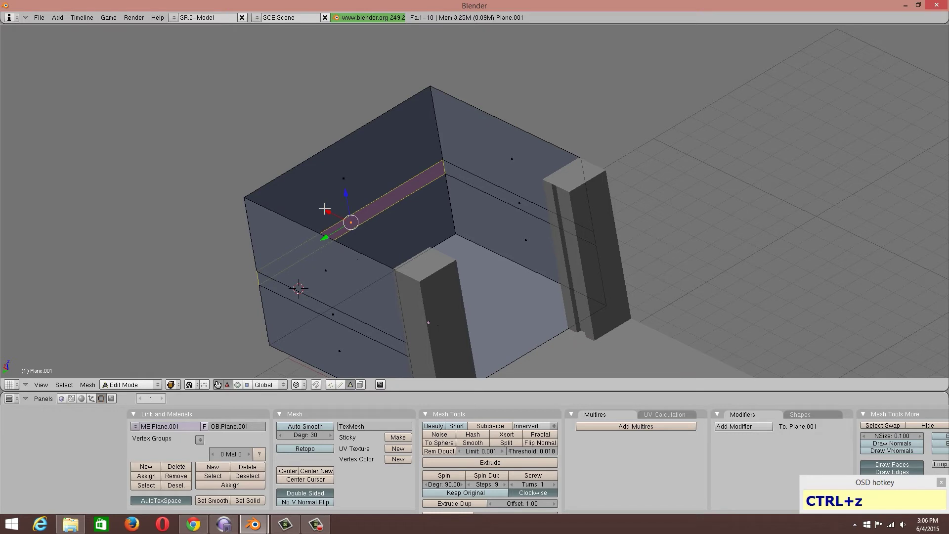
Extrude the narrow elevator wall band outward along its normal
key("e")
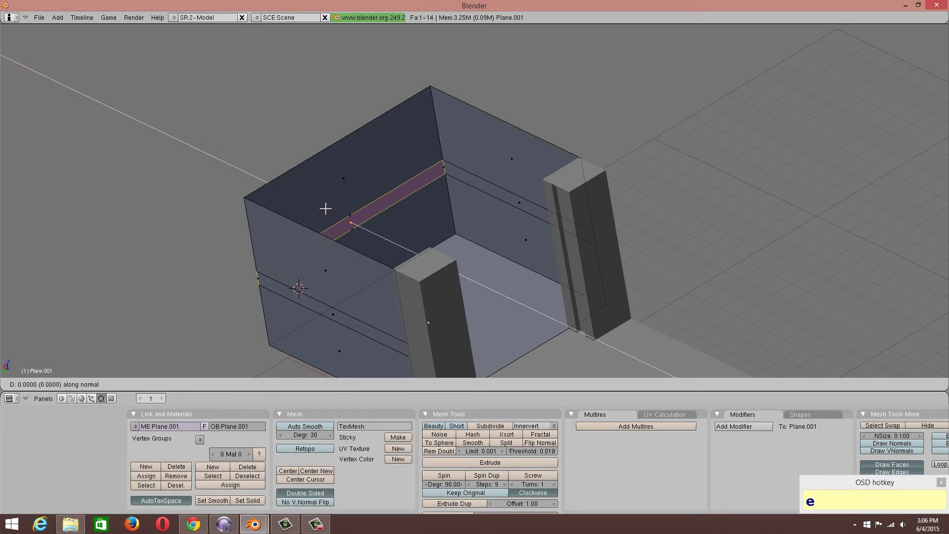
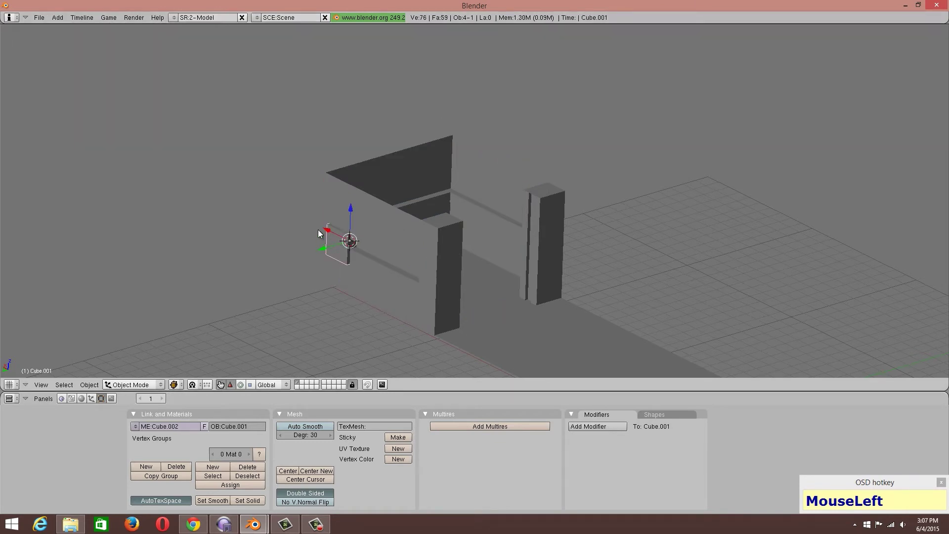
Scale the new cube down into a thin door panel near the elevator box
scroll("up", 3)
middle_click(495, 272)
scroll("up", 3)
left_click_drag(432, 149, 374, 238)
middle_click(325, 242)
middle_click(400, 251)
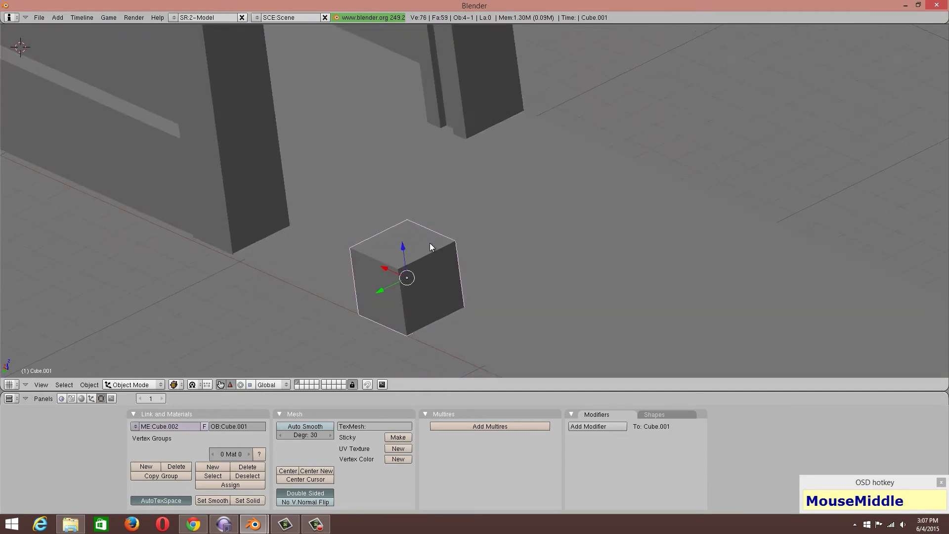
key("s")
left_click(418, 290)
scroll("down", 3)
left_click_drag(418, 235, 333, 183)
middle_click(355, 207)
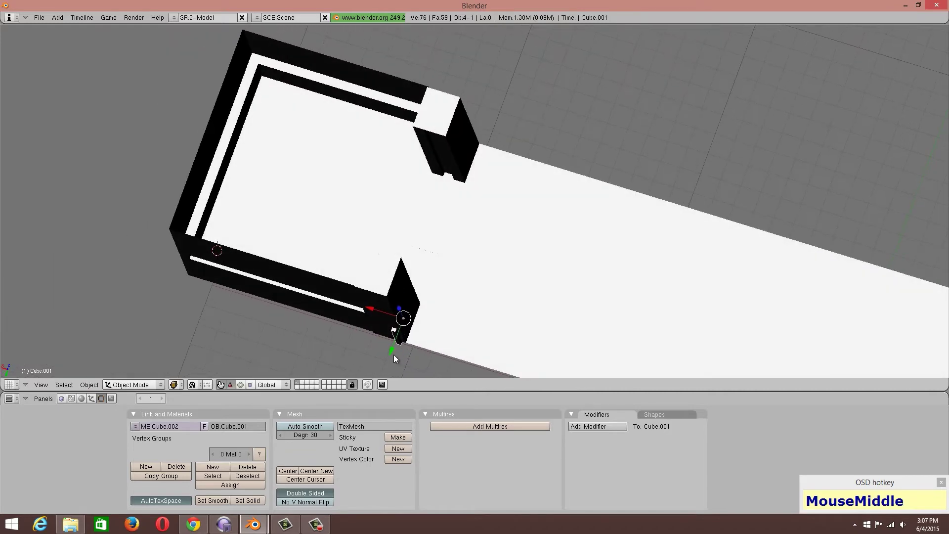
left_click(395, 347)
From a top view, move the door panel into the doorway's upper end and widen it along X to fill the gap
middle_click(449, 234)
scroll("up", 3)
scroll("up", 3)
left_click(178, 391)
middle_click(418, 269)
scroll("up", 3)
left_click(65, 390)
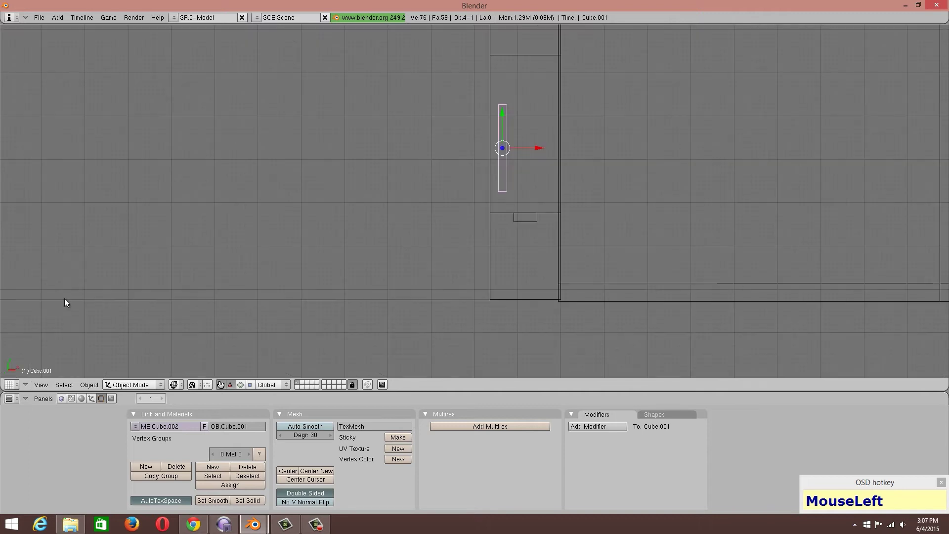
middle_click(365, 259)
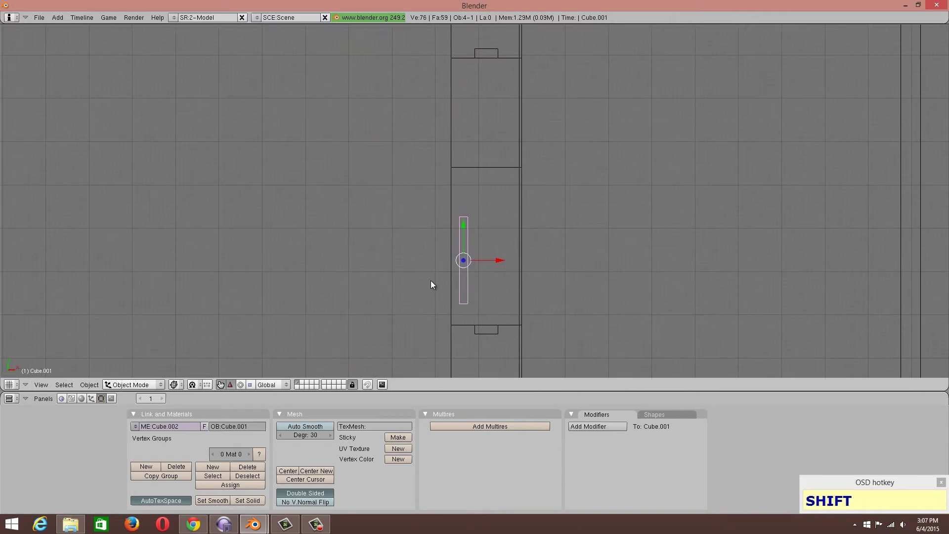
key("shift+g")
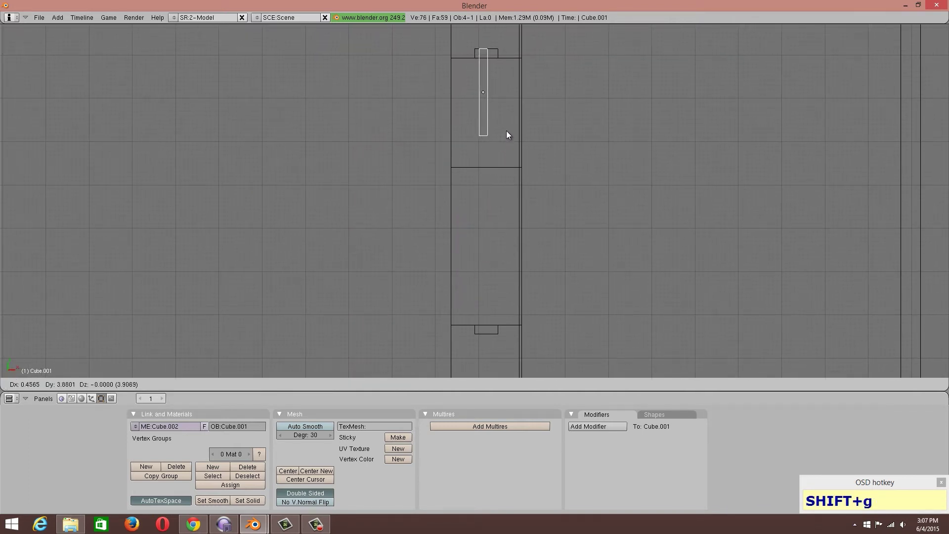
left_click(513, 135)
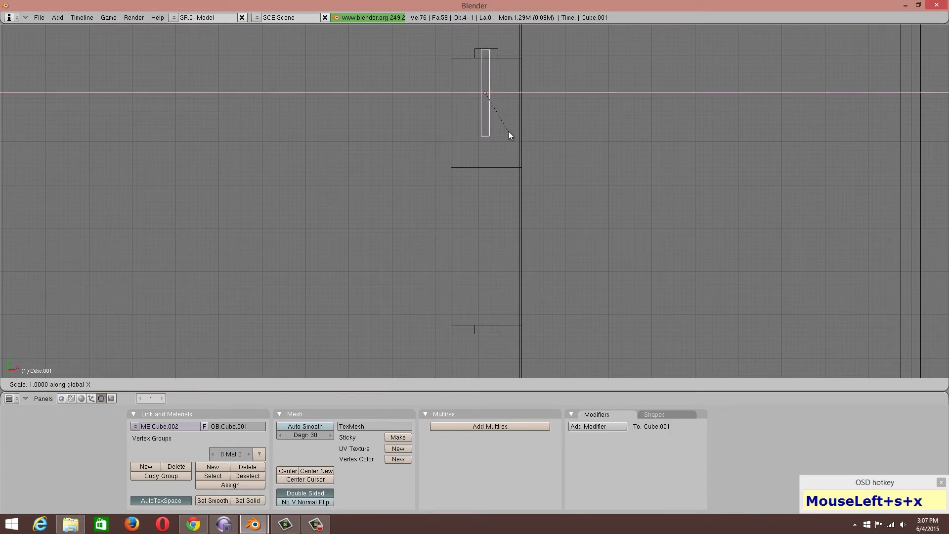
left_click(594, 164)
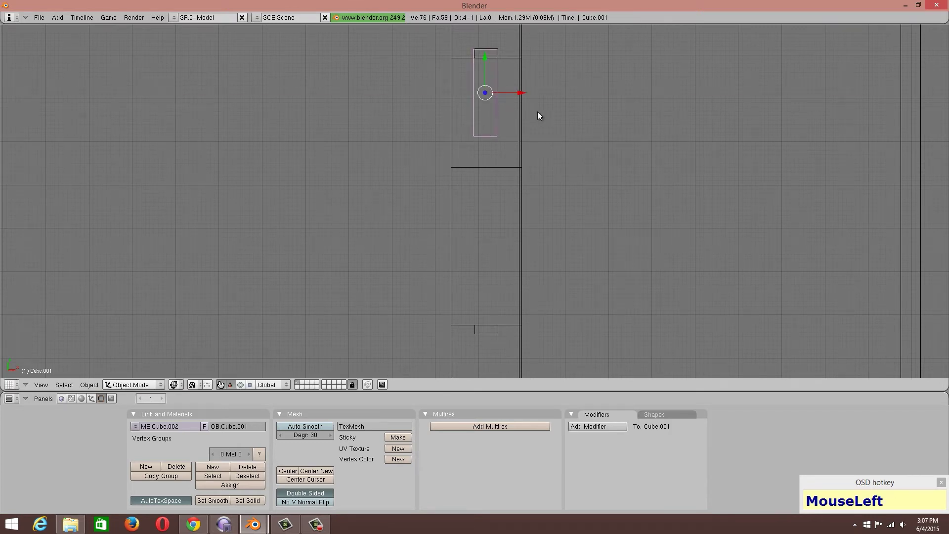
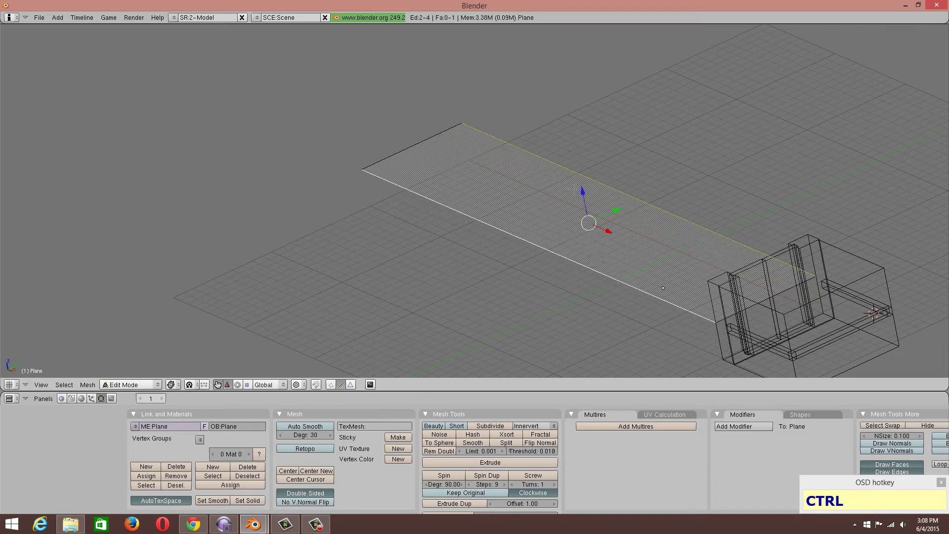
Extrude the hallway floor strip's edges upward into side walls
key("ctrl+z")
key("e")
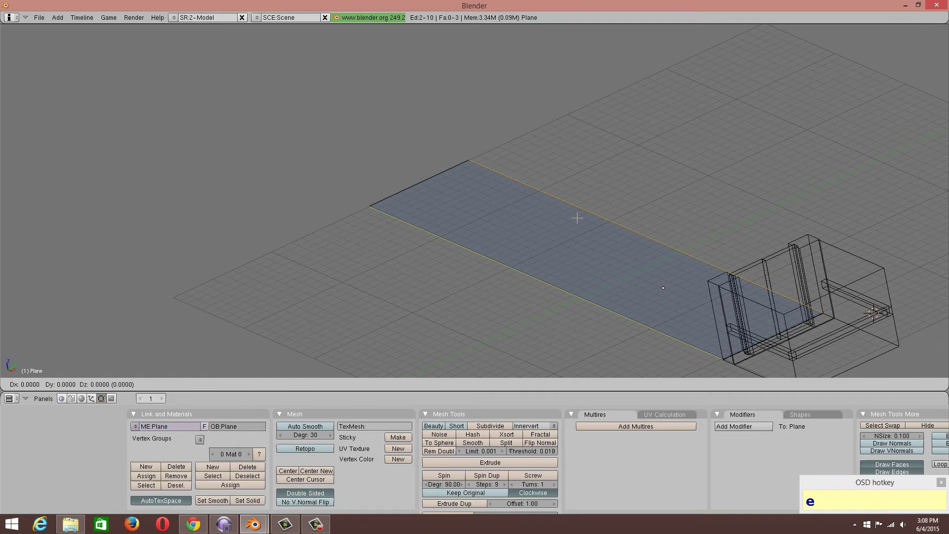
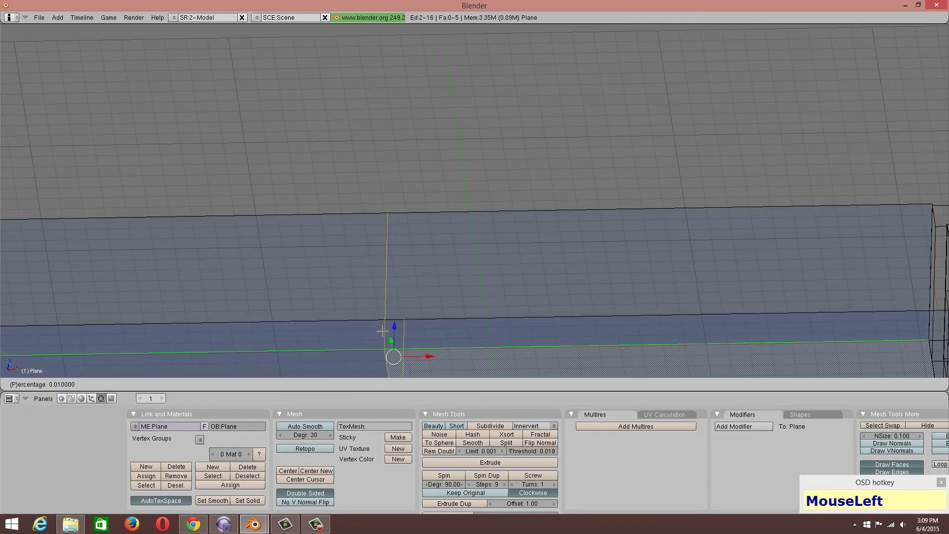
scroll("down", 3)
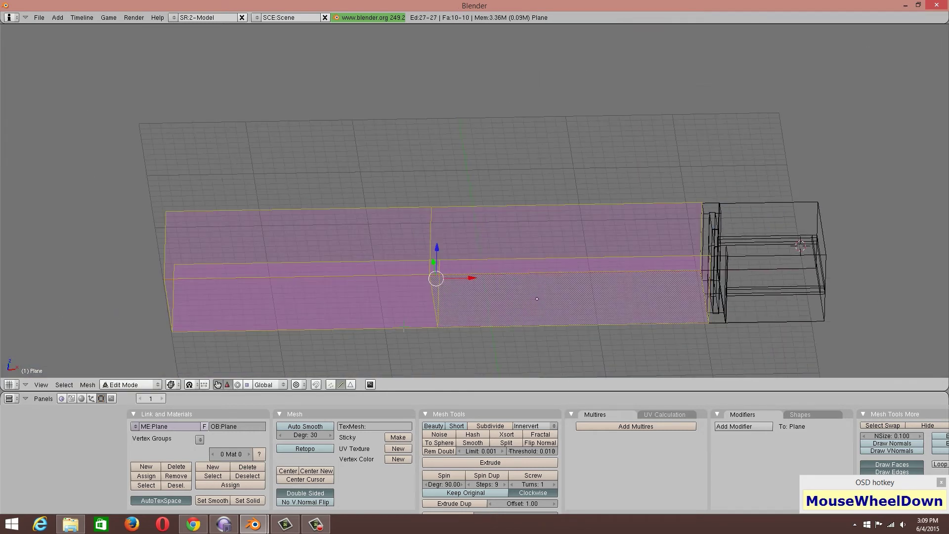
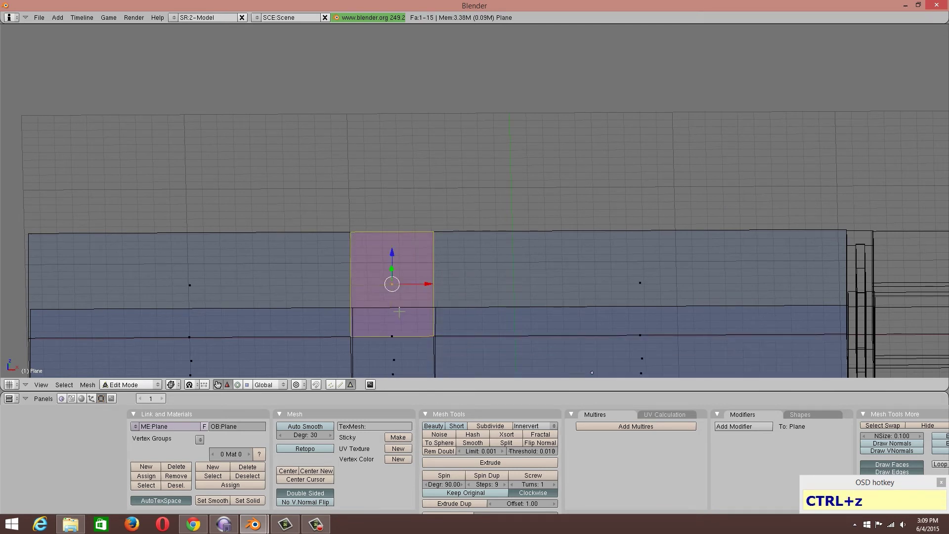
Delete the selected wall panel face between the cuts, undoing a stray extrude first
key("q")
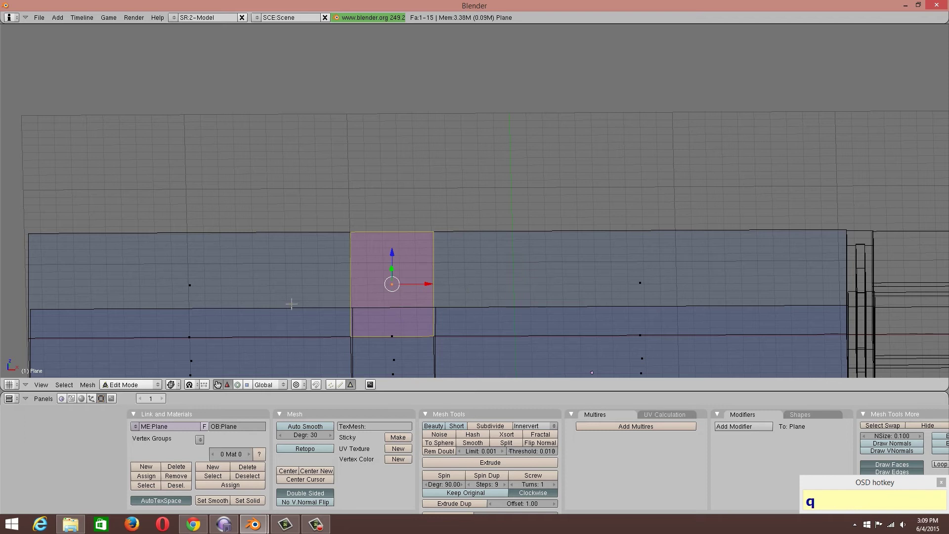
key("e")
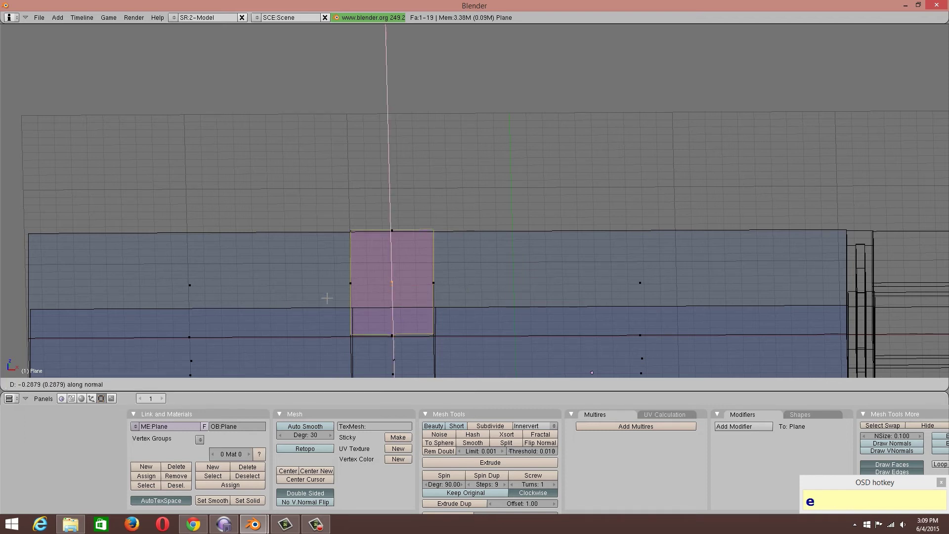
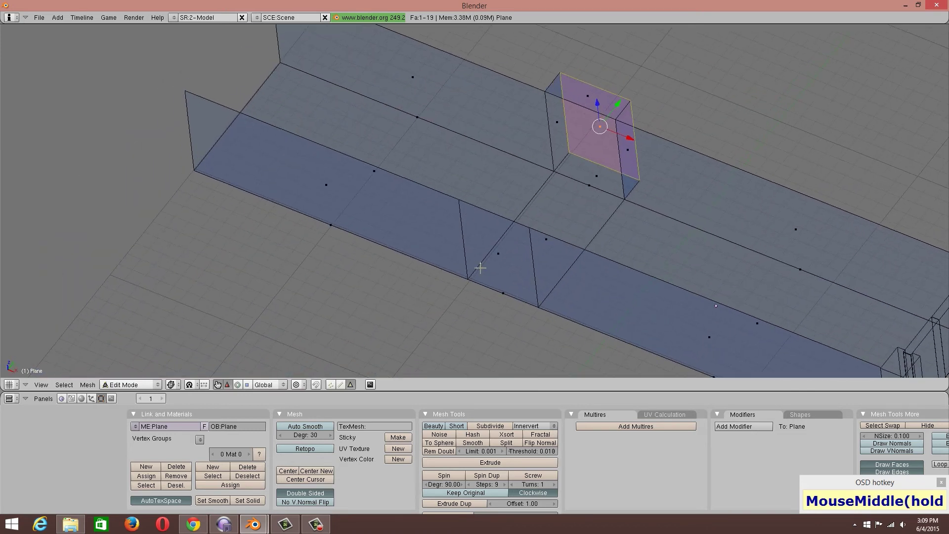
key("ctrl+z")
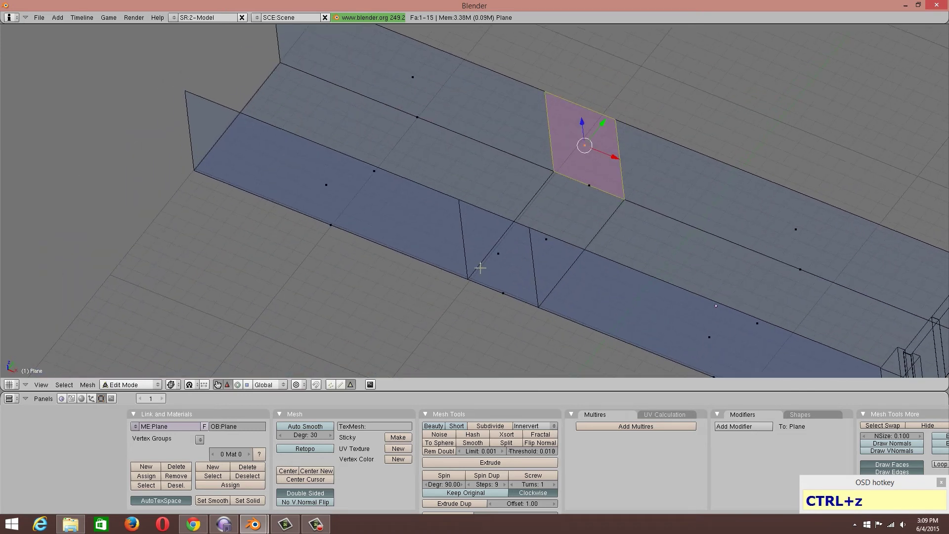
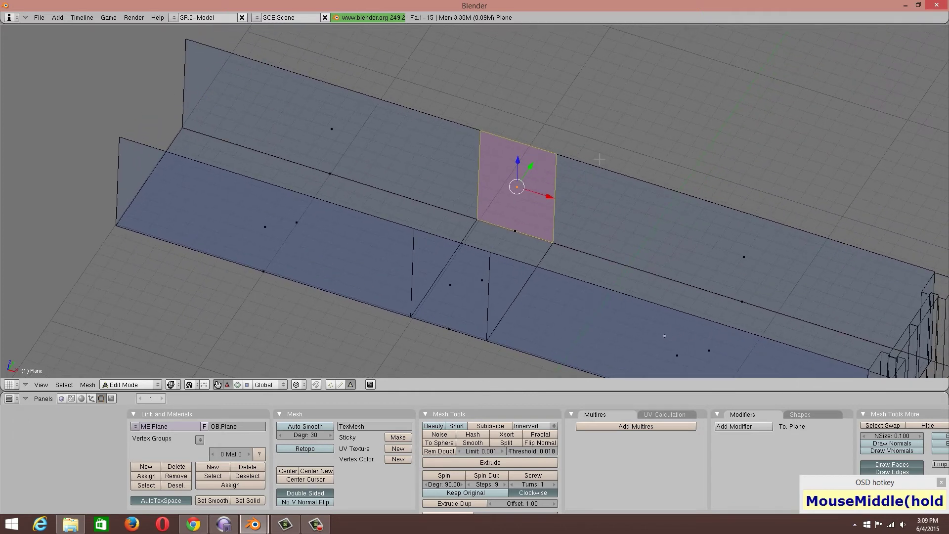
key("Delete")
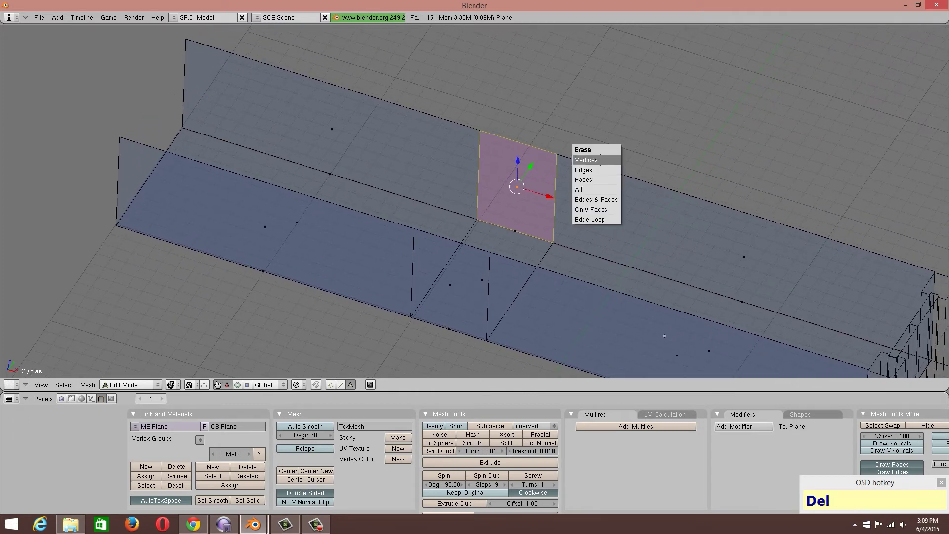
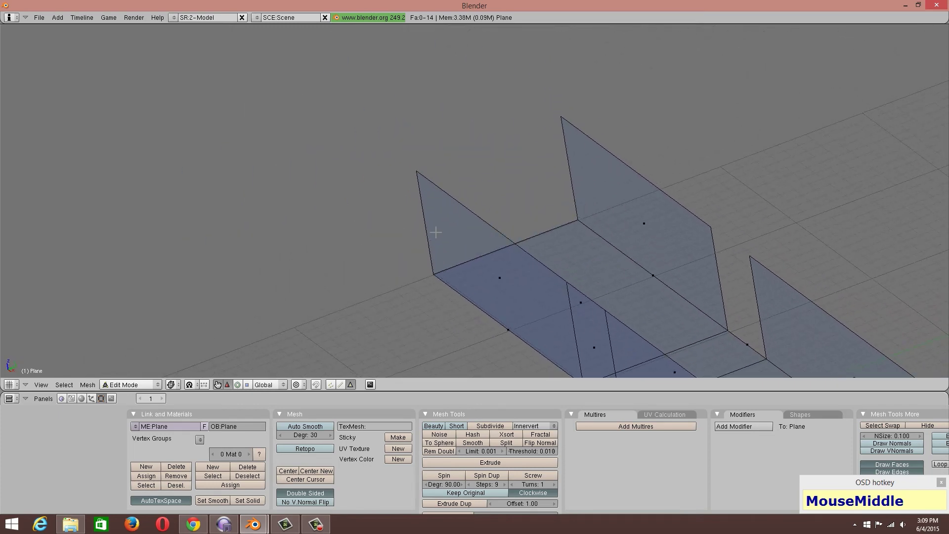
Orbit and zoom around the hallway to check the new doorway gap
scroll("down", 3)
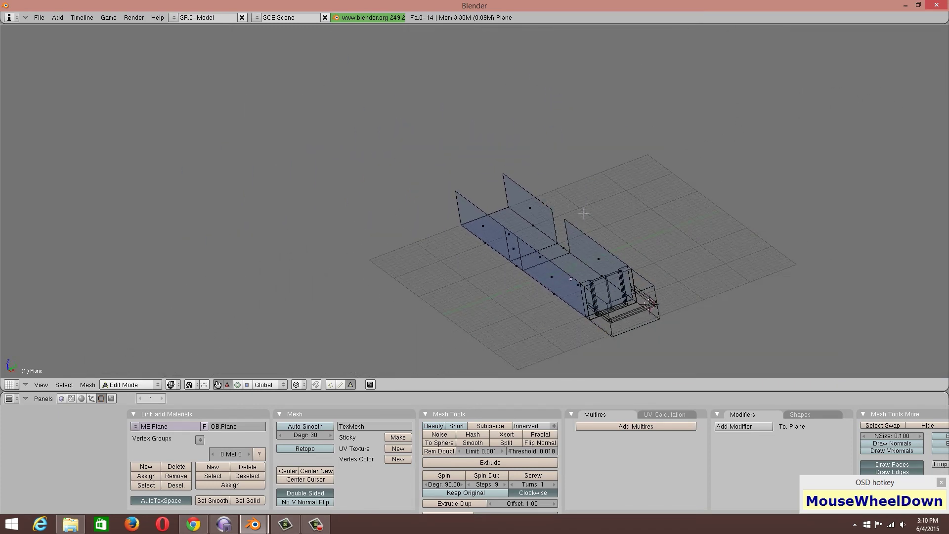
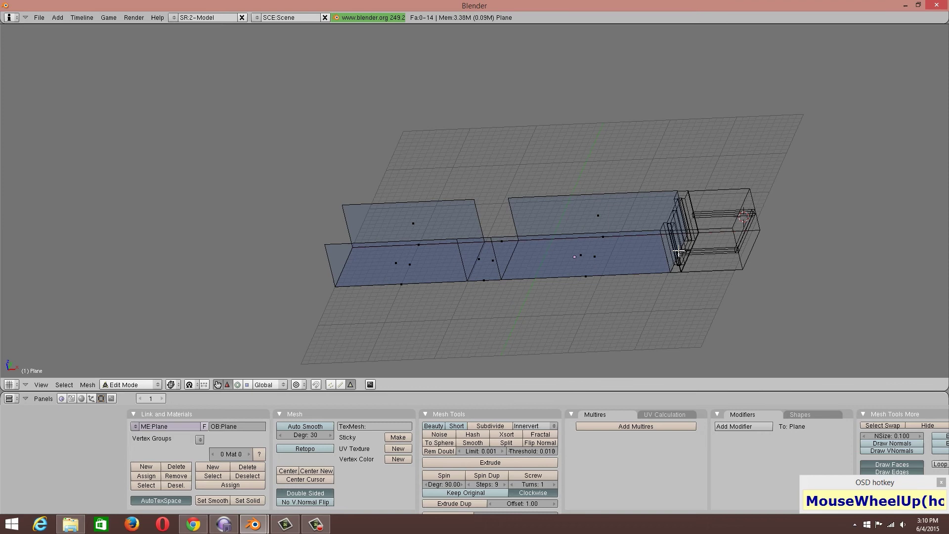
scroll("up", 3)
middle_click(620, 303)
middle_click(607, 317)
middle_click(608, 309)
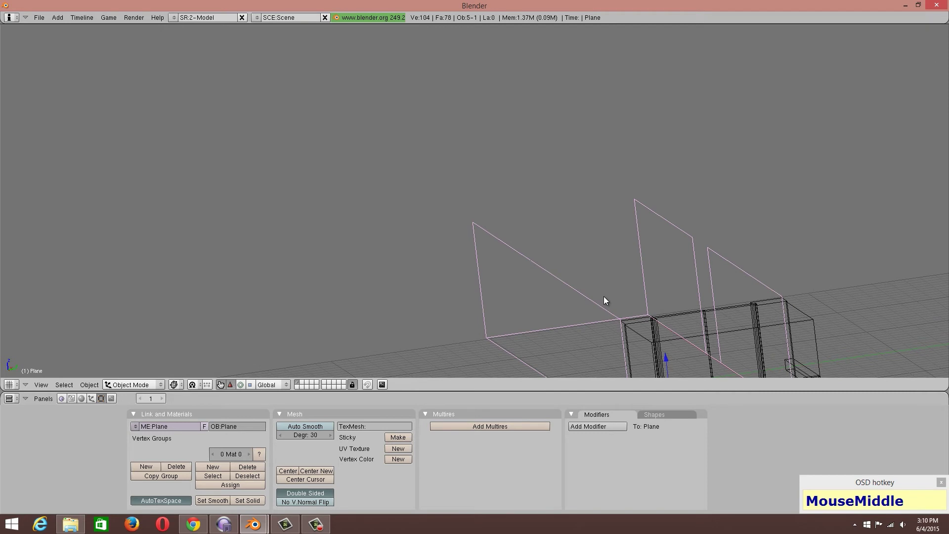
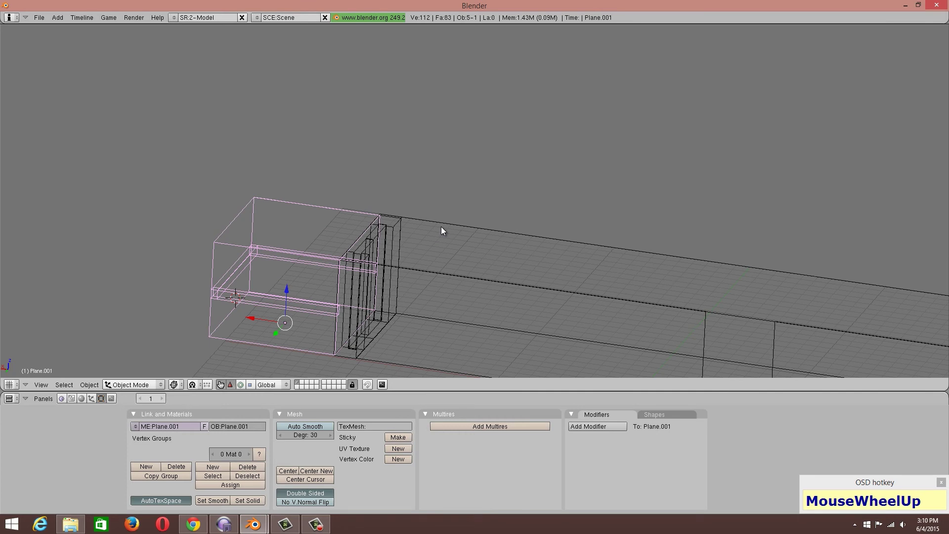
scroll("down", 3)
left_click_drag(428, 260, 410, 354)
left_click(179, 392)
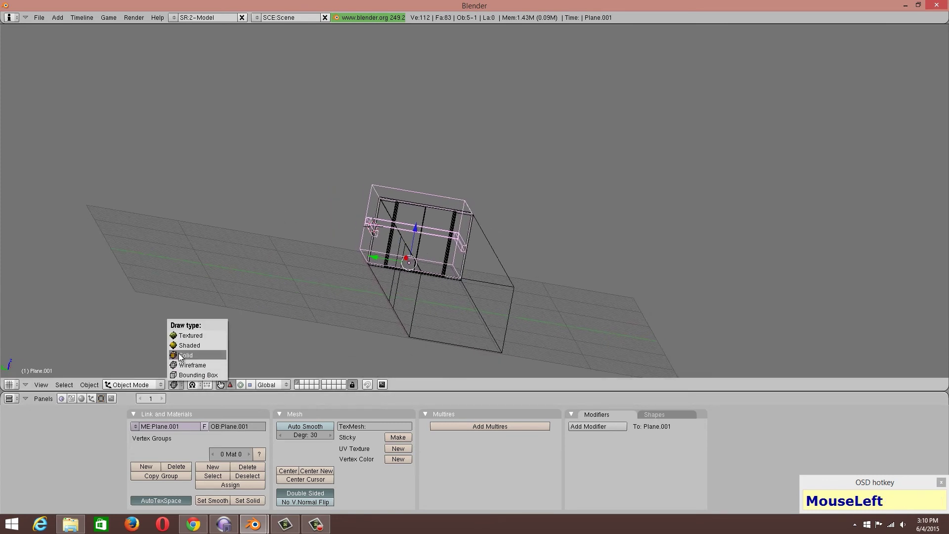
middle_click(513, 209)
scroll("up", 3)
middle_click(494, 210)
scroll("down", 3)
left_click_drag(414, 275, 397, 305)
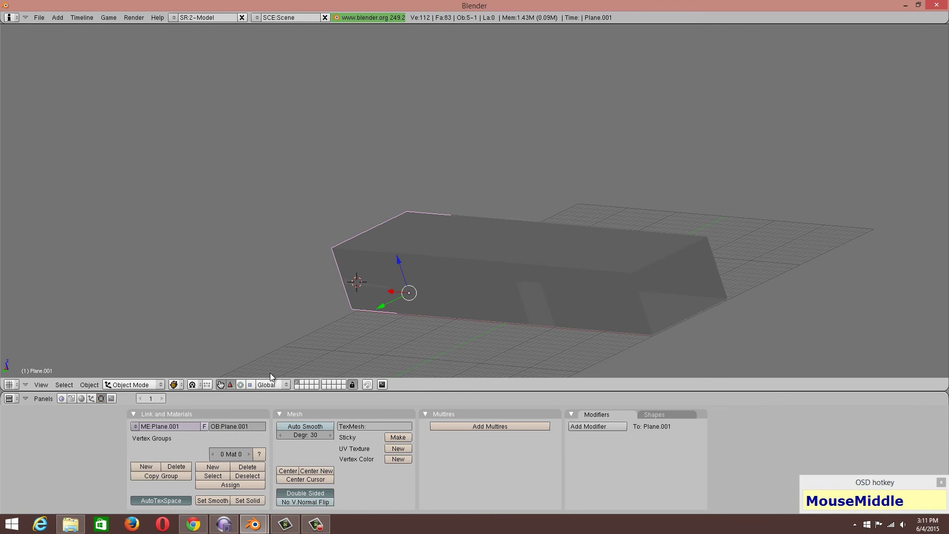
left_click(178, 386)
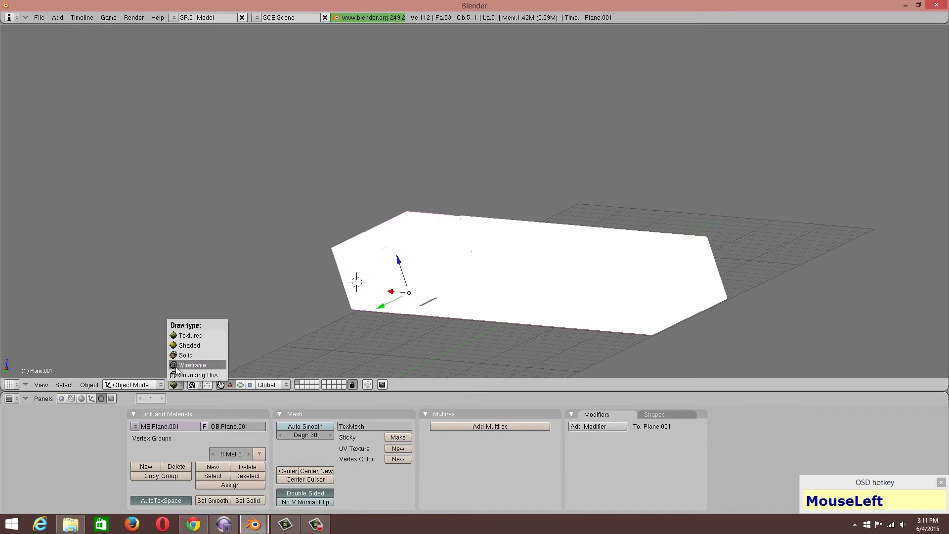
scroll("up", 3)
scroll("down", 3)
middle_click(477, 257)
right_click(557, 286)
middle_click(573, 279)
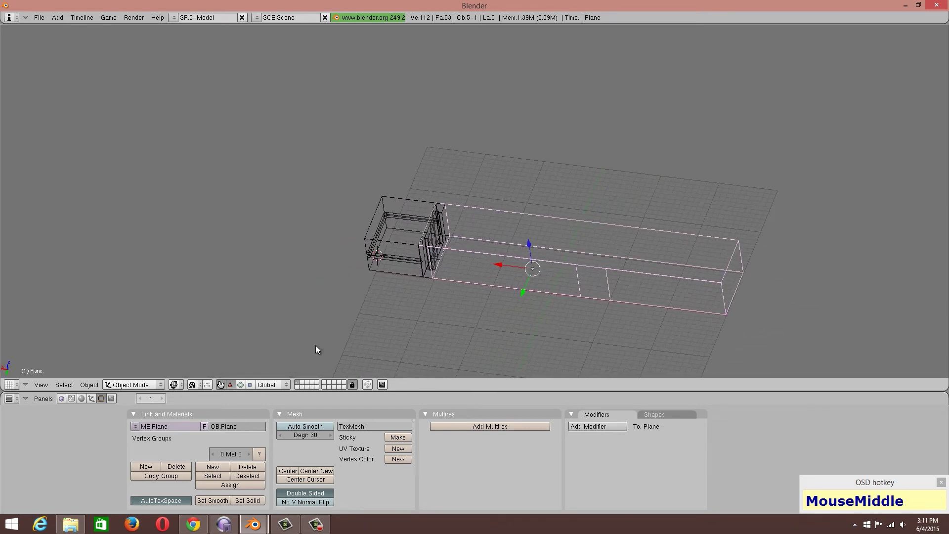
In Edit Mode from a top view, extrude a new edge from the door corner as the door panel
left_click(43, 389)
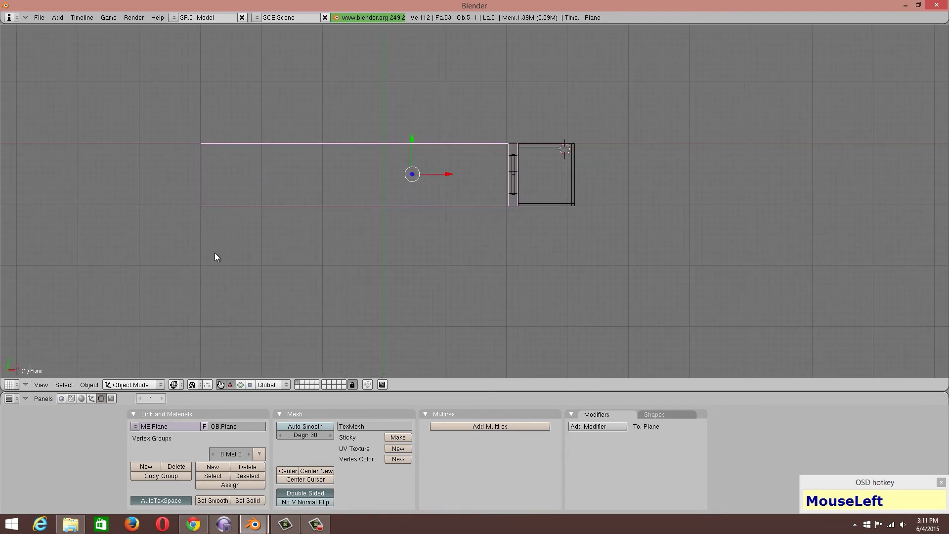
middle_click(438, 173)
middle_click(408, 264)
key("Tab")
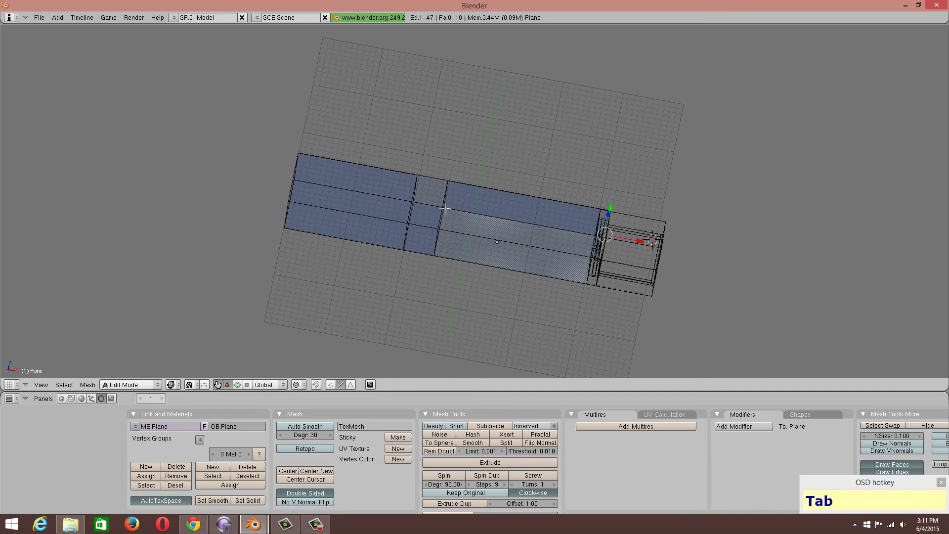
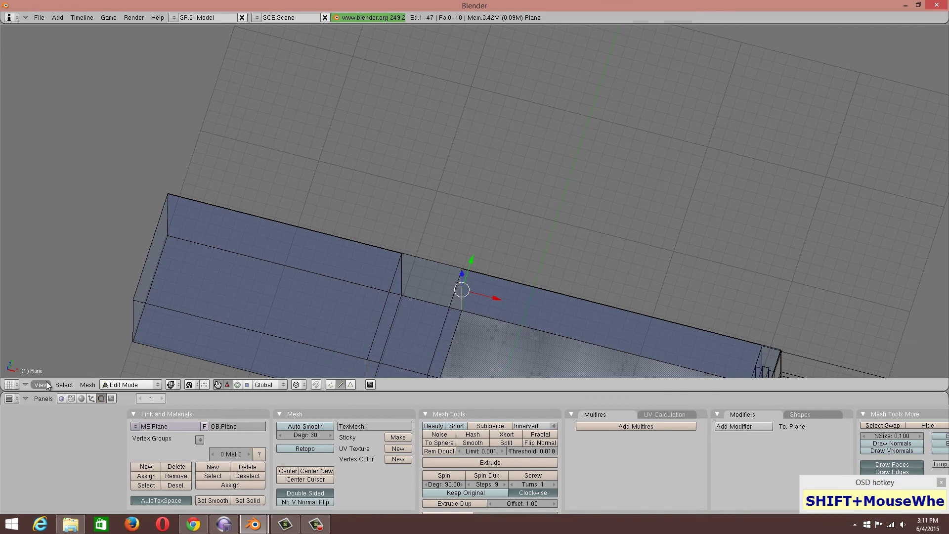
left_click(48, 386)
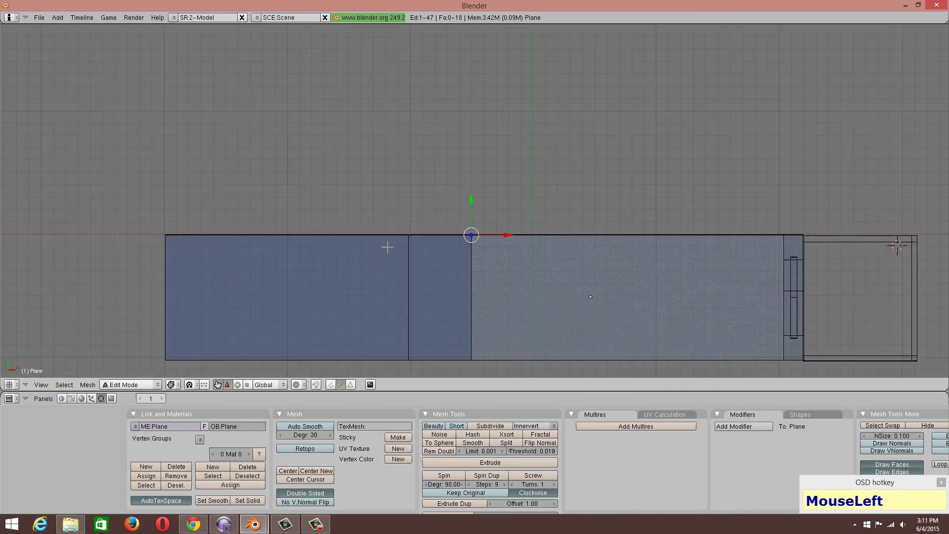
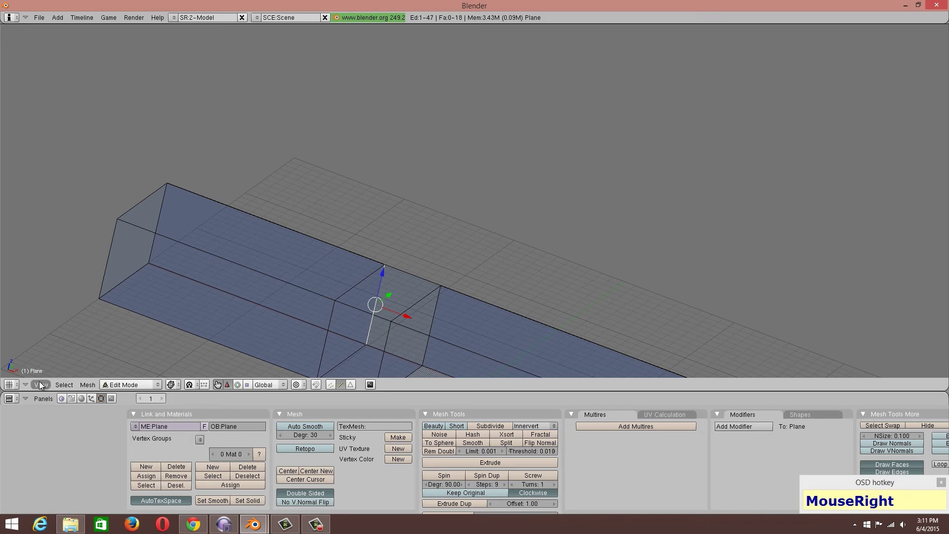
left_click(41, 387)
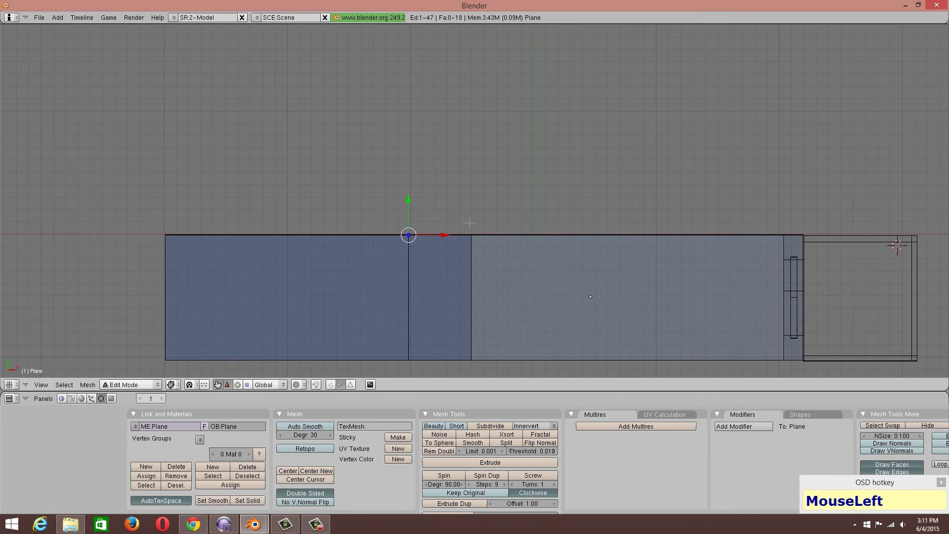
key("e")
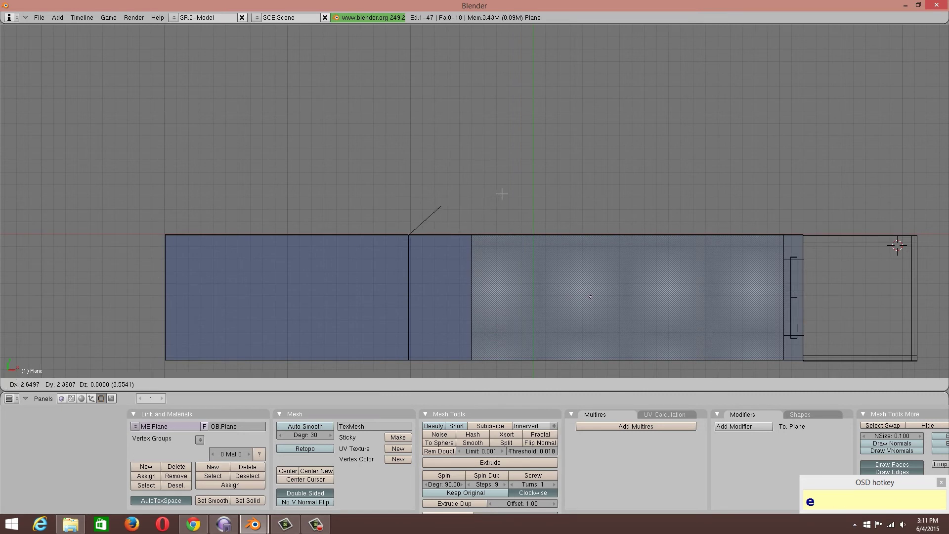
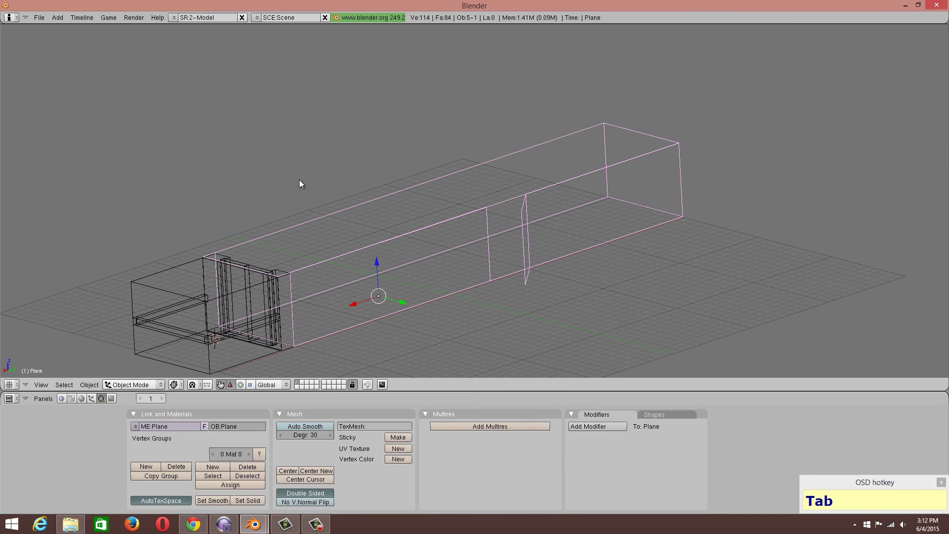
Add a mesh plane at the doorway and stretch it lengthwise along X
left_click(62, 24)
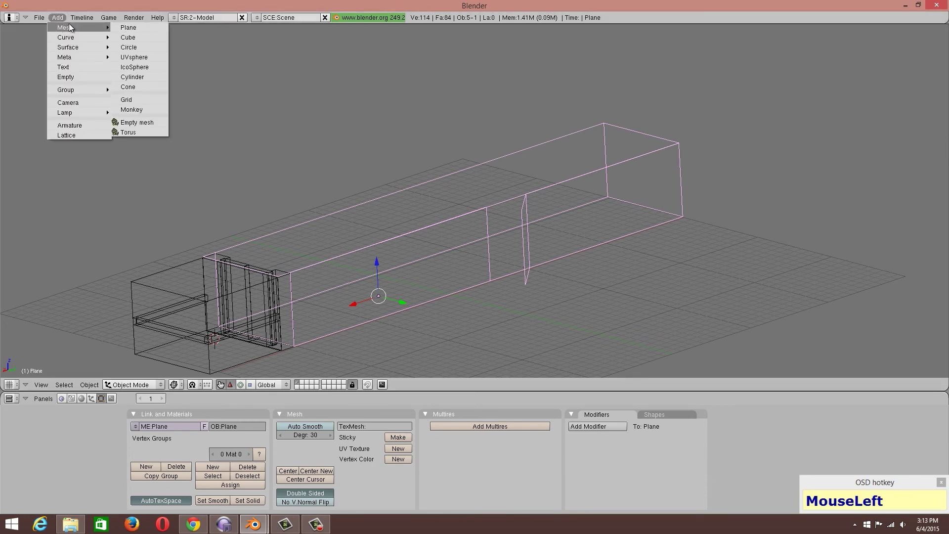
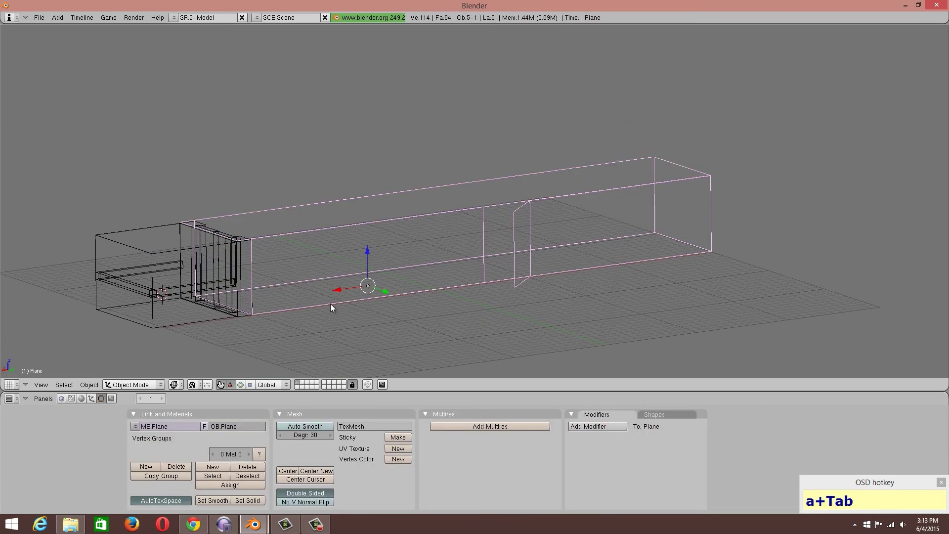
left_click_drag(92, 387, 489, 179)
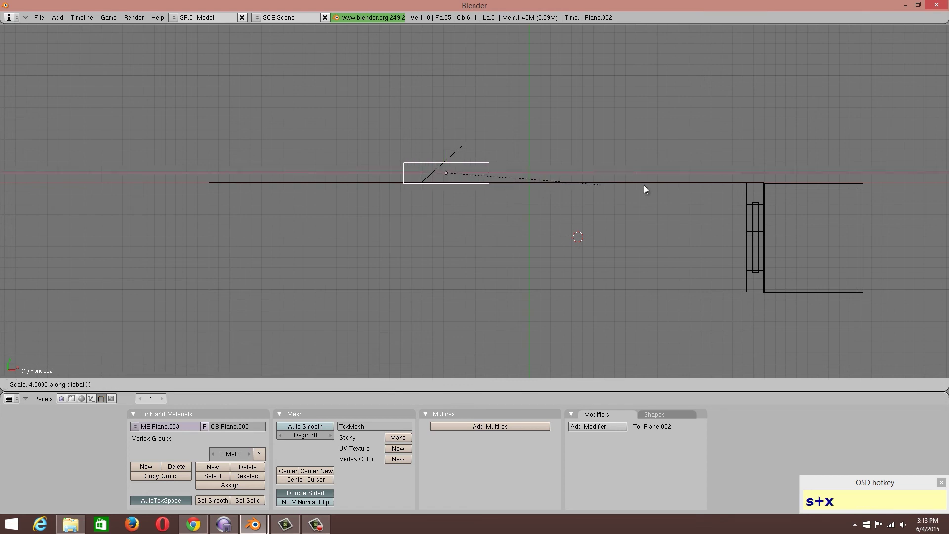
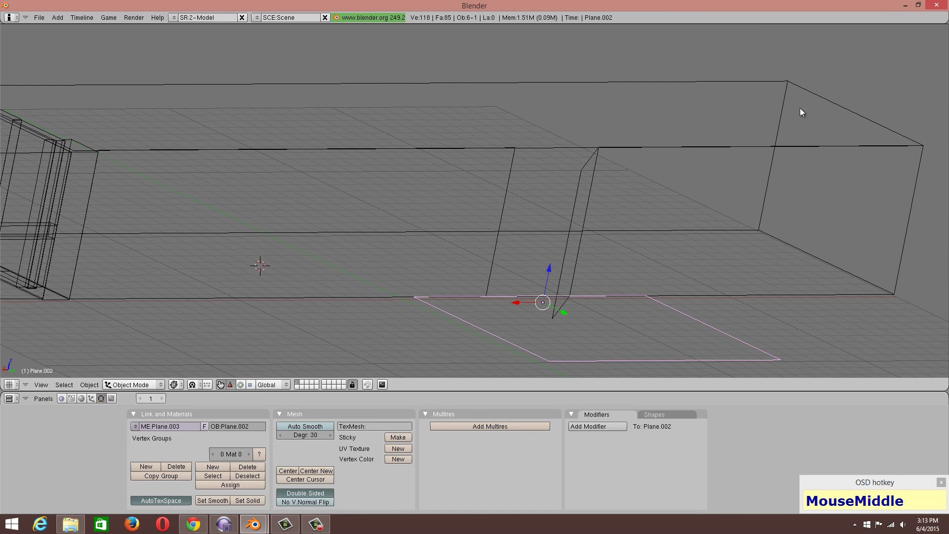
scroll("down", 3)
middle_click(867, 200)
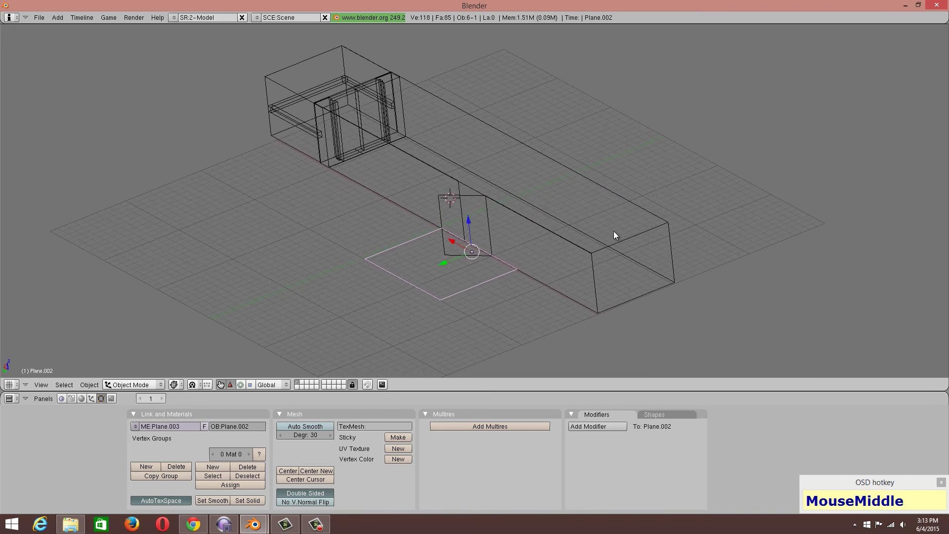
middle_click(618, 234)
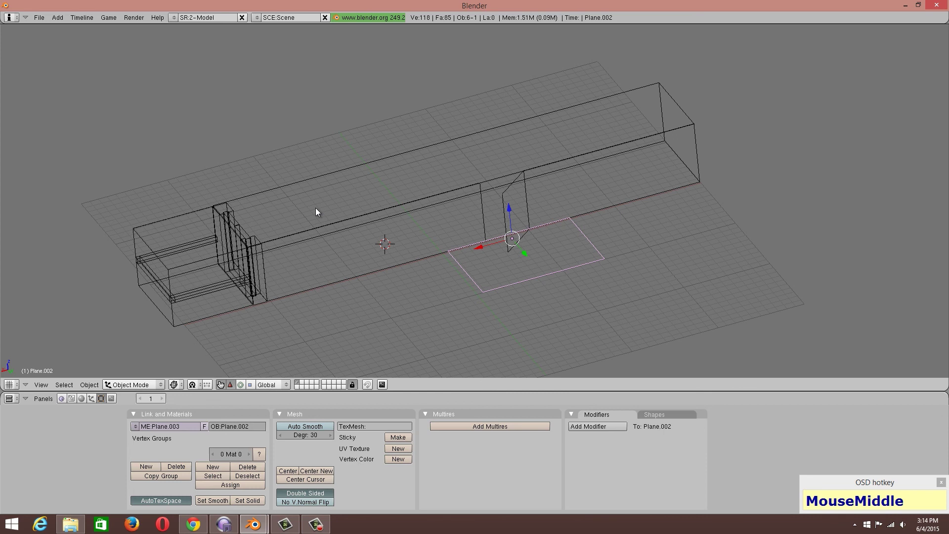
middle_click(320, 212)
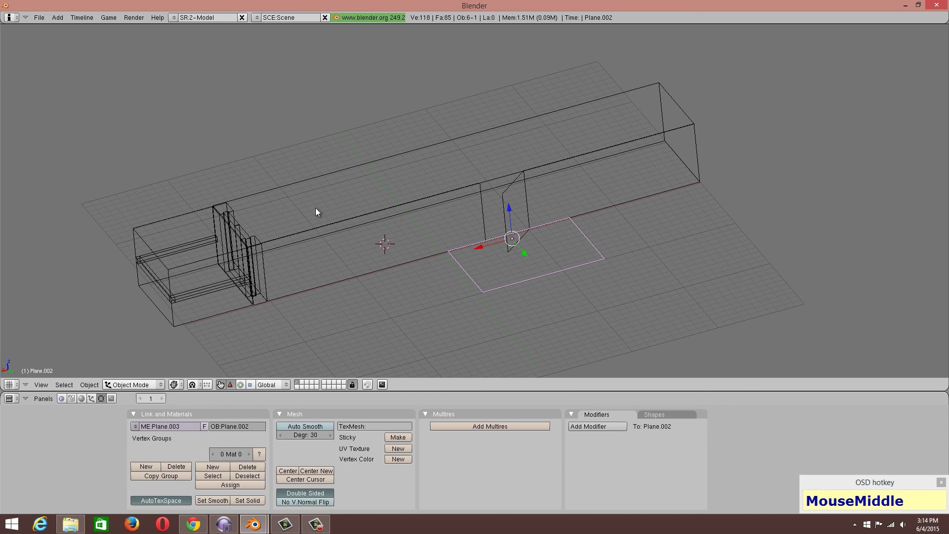